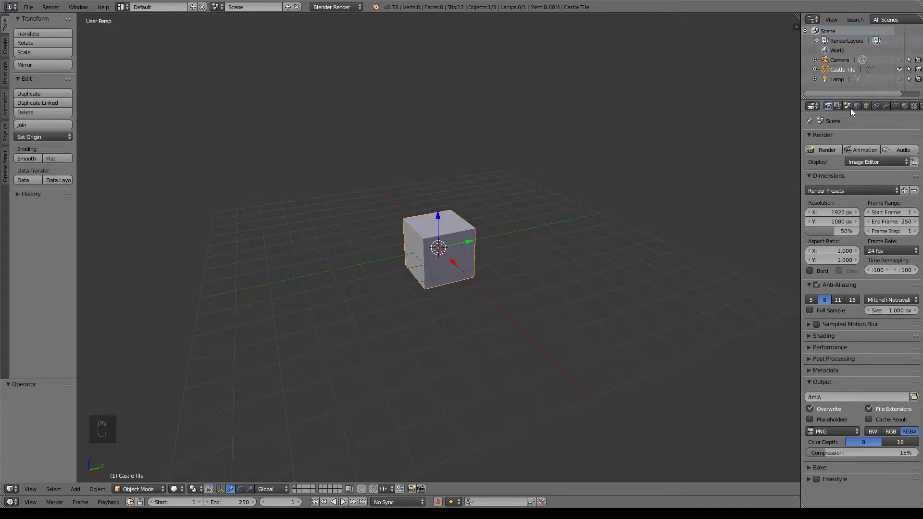
Step: Switch the scene units to the Inches preset (Imperial, unit scale 0.0254)
left_click_drag(850, 111, 838, 205)
middle_click(838, 206)
left_click_drag(838, 206, 836, 239)
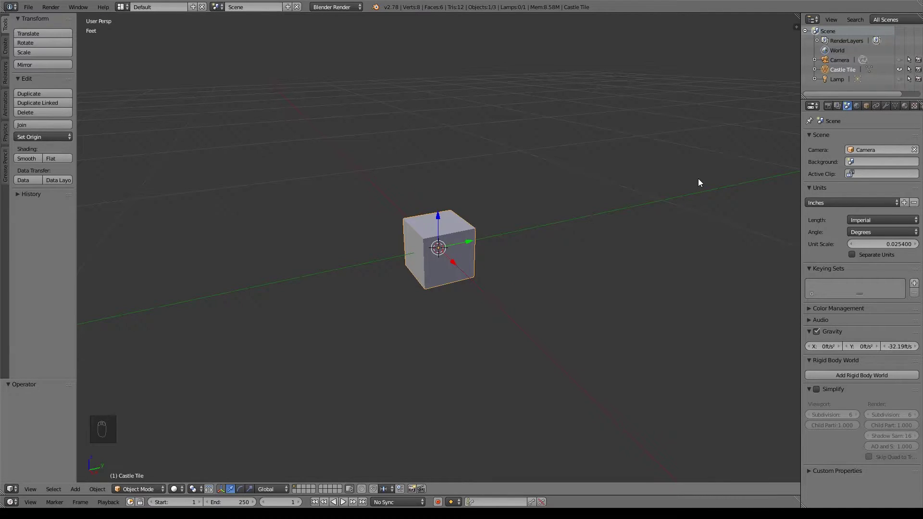
Step: Set the Castle Tile cube's dimensions to 4 by 4 inches and 0.125 inch thick
key("n")
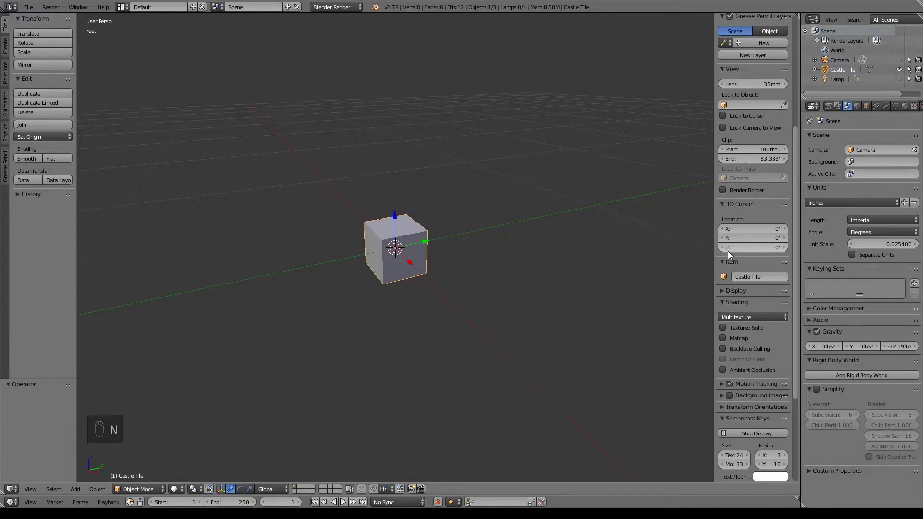
left_click(767, 168)
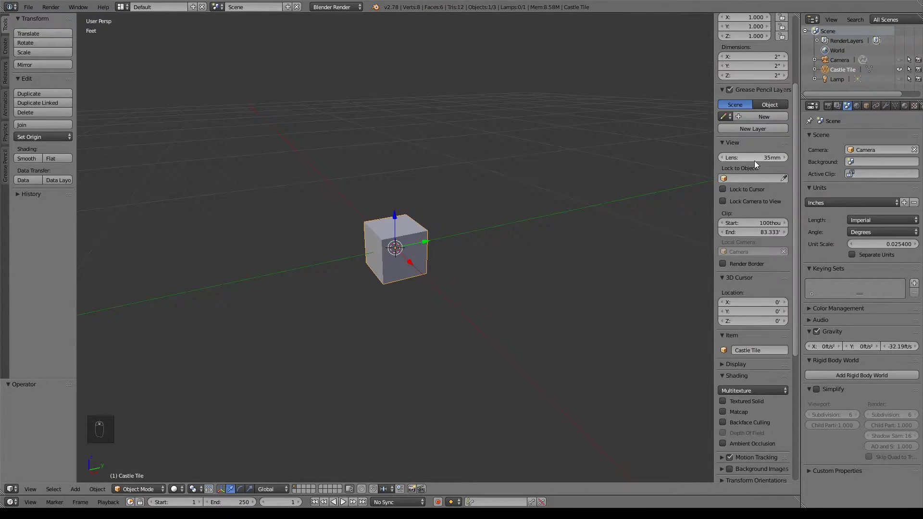
left_click_drag(741, 155, 741, 267)
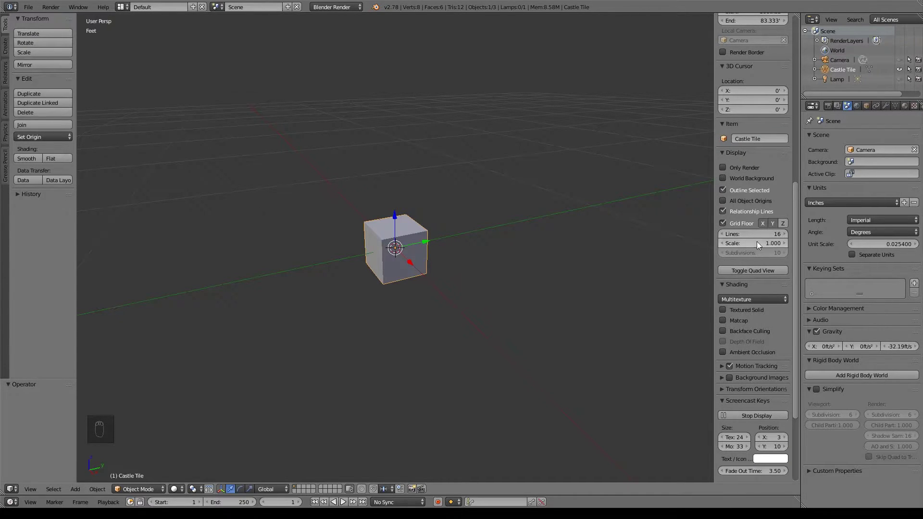
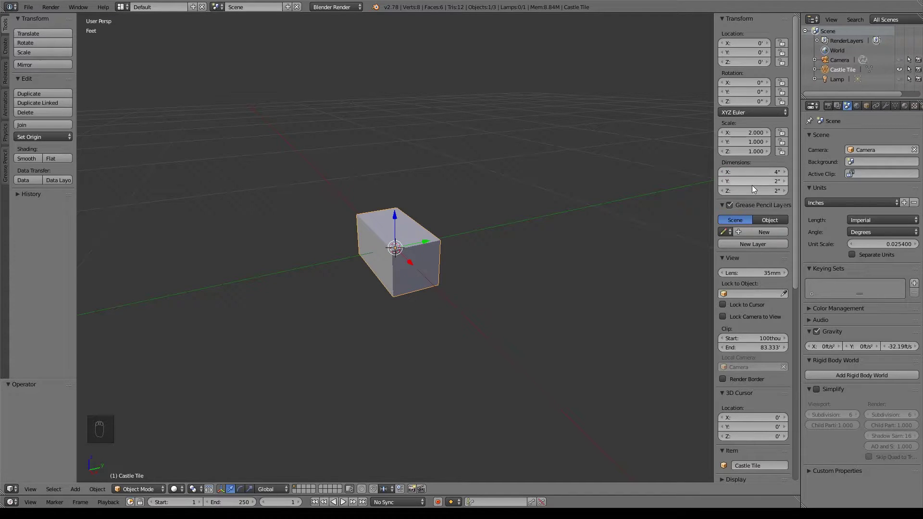
left_click(757, 187)
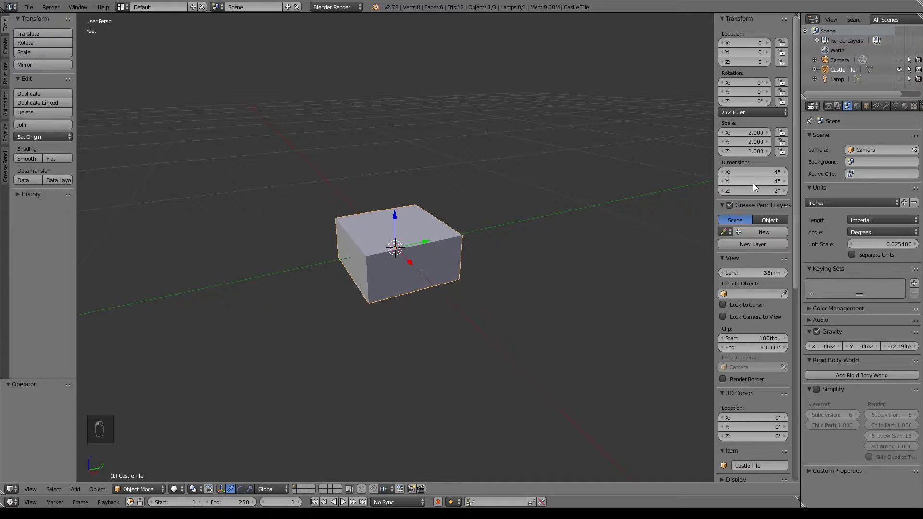
left_click(766, 195)
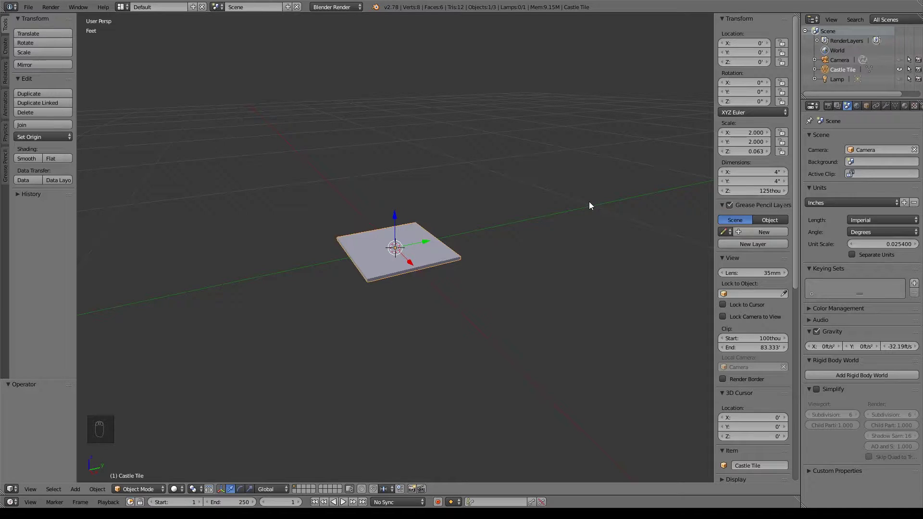
Step: Hide the sidebar and view the tile from the top orthographically in wireframe
key("n")
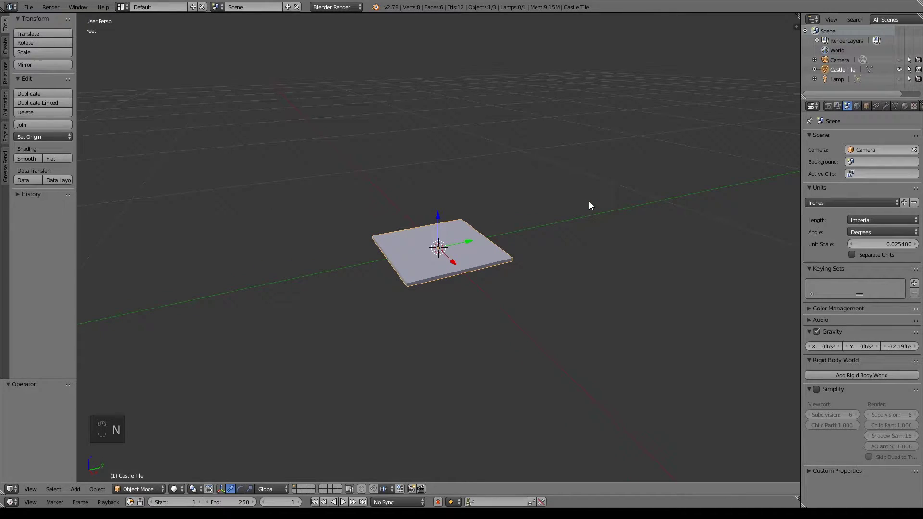
left_click_drag(434, 306, 426, 296)
key("KP_1")
key("KP_7")
key("KP_5")
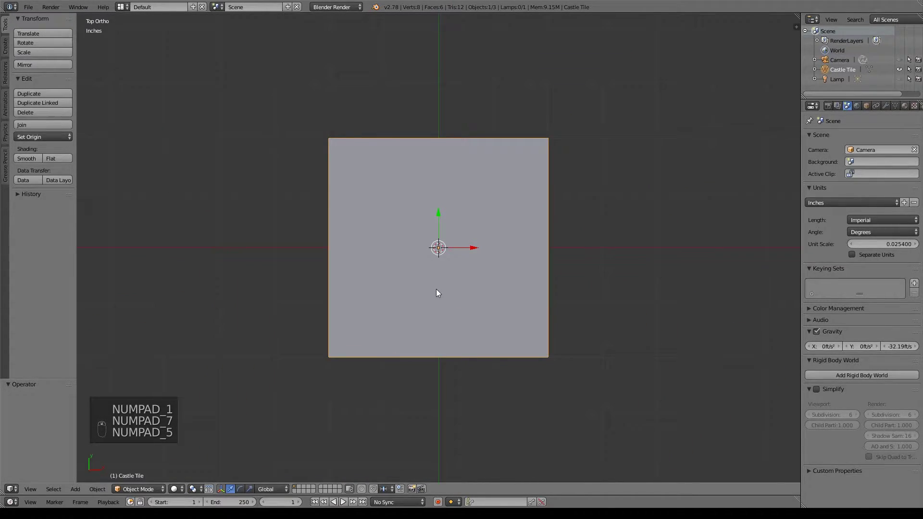
key("z")
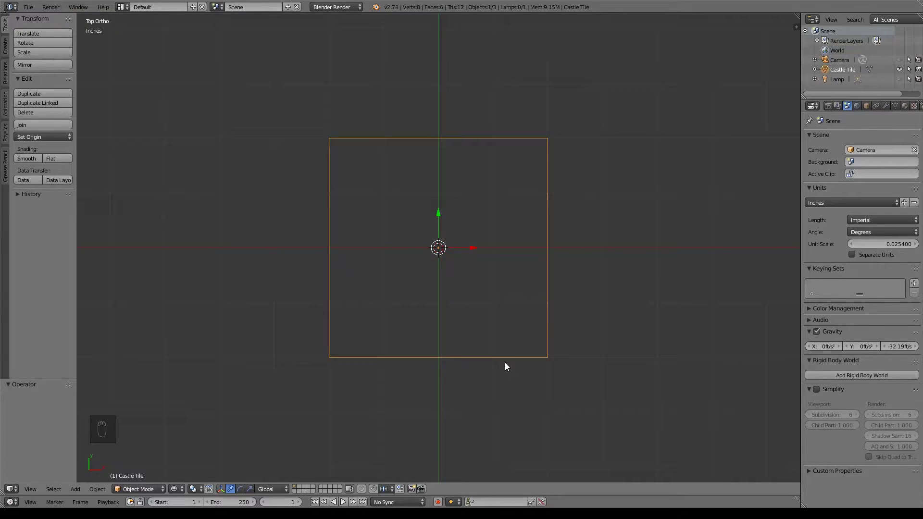
key("z")
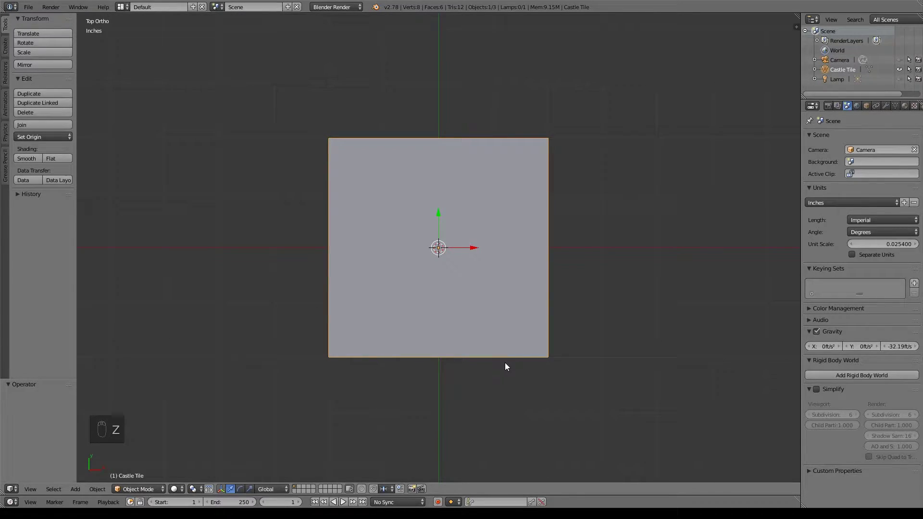
key("z")
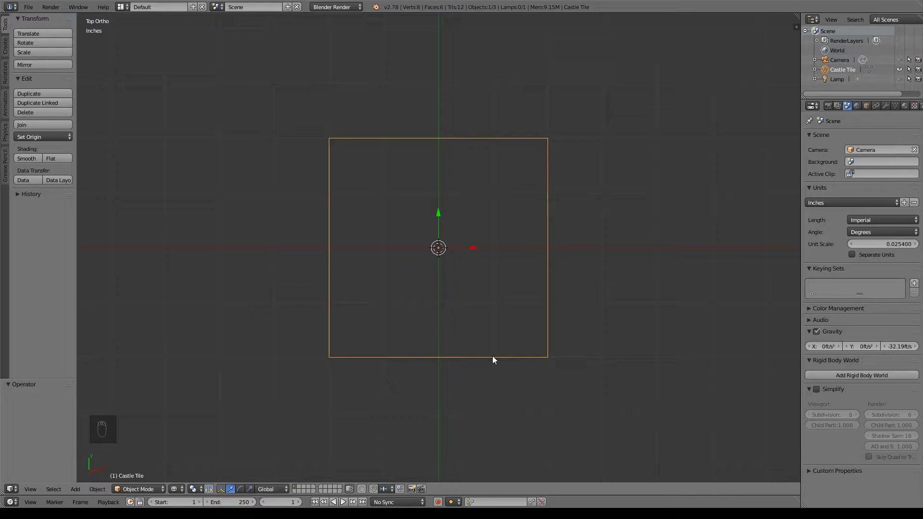
key("ctrl+r")
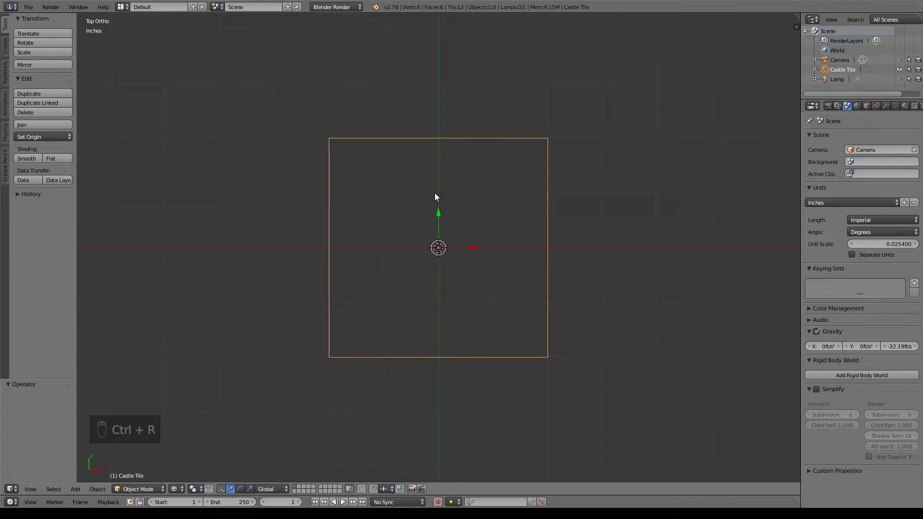
Step: In Edit Mode, loop cut the tile with 3 cuts each way into a 4 by 4 grid
key("Tab")
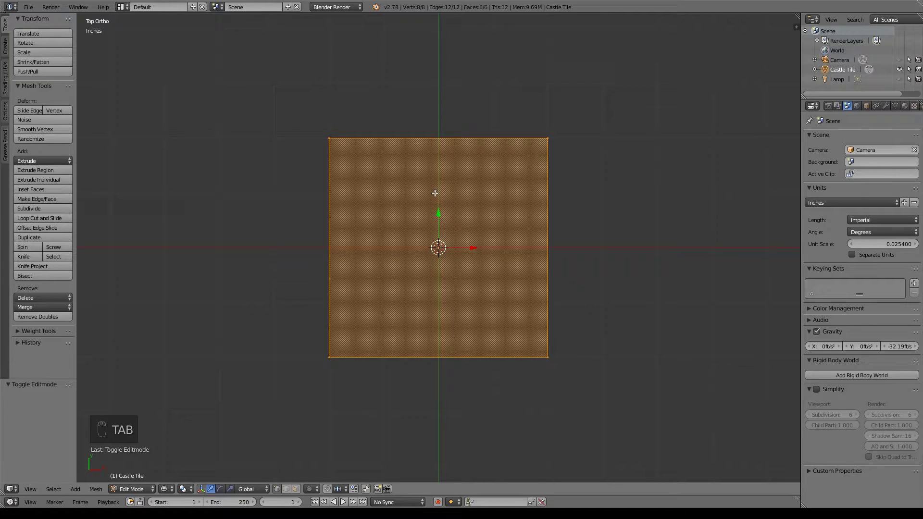
key("ctrl+r")
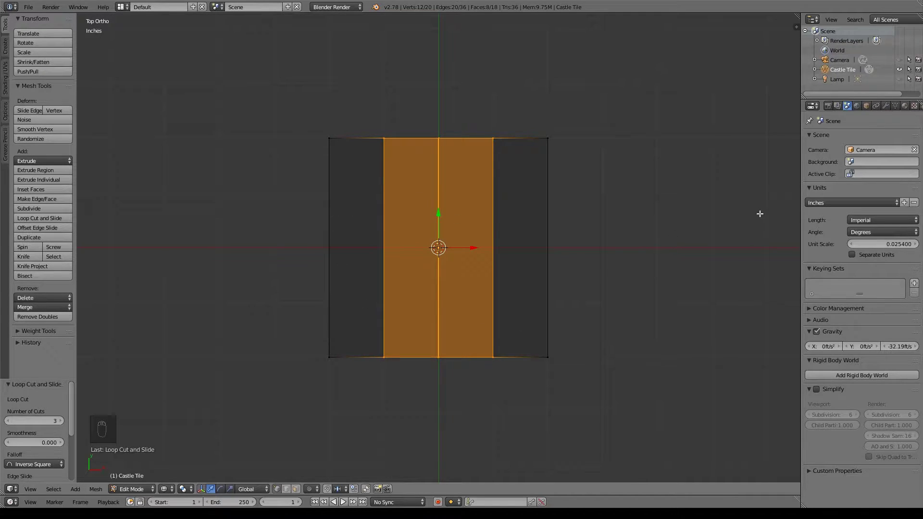
key("ctrl+r")
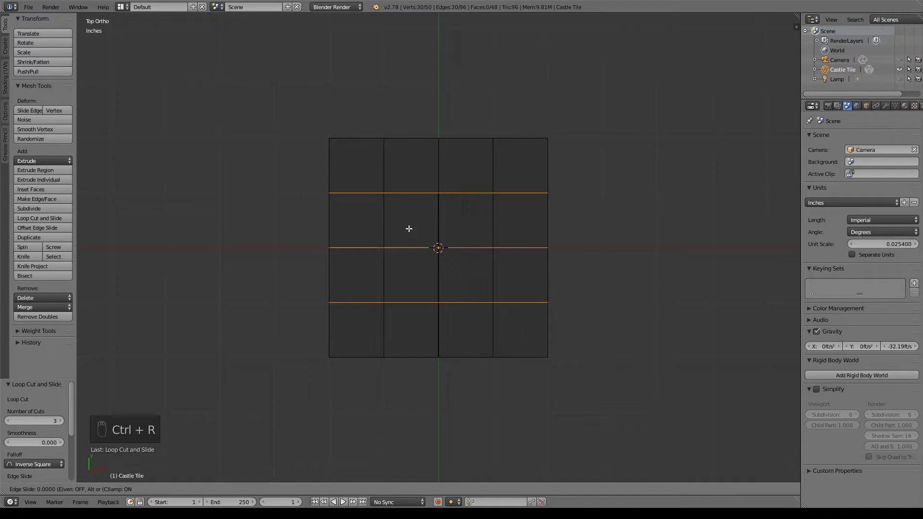
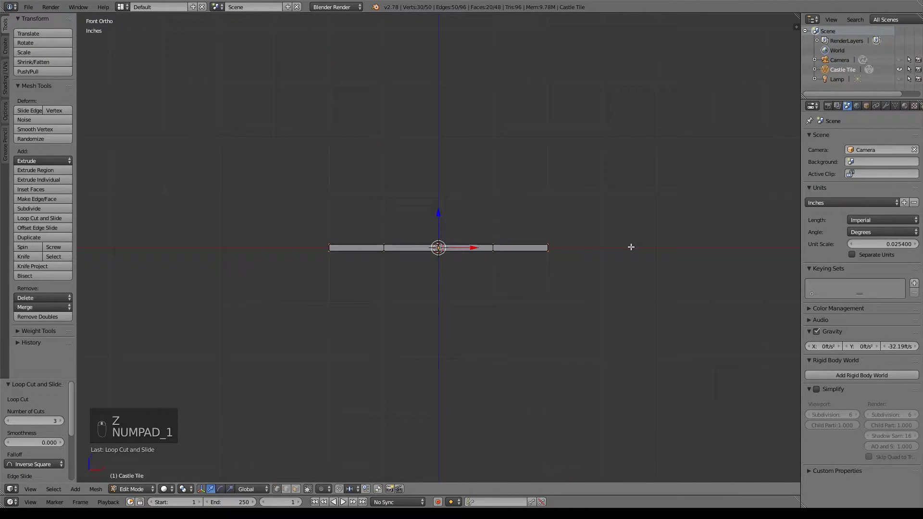
key("KP_7")
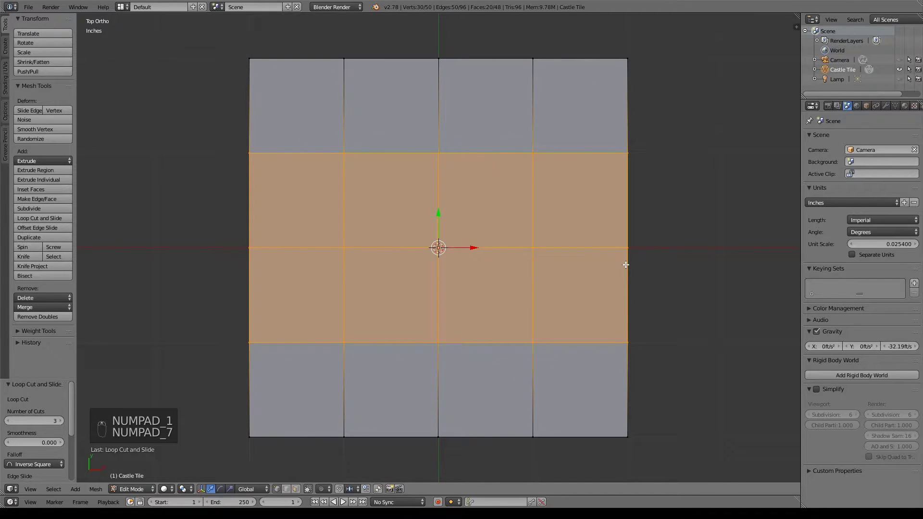
Step: Add paired grout cuts in the first two columns, spread toward the column borders
key("a")
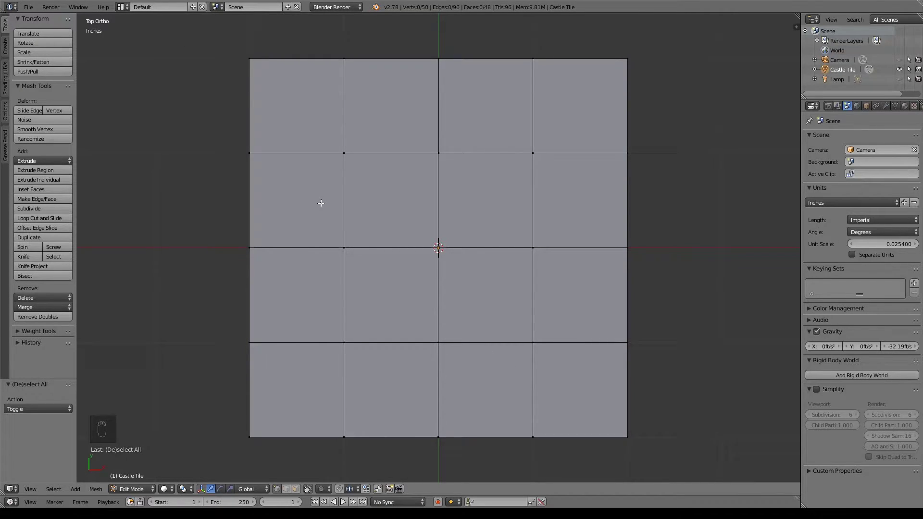
key("ctrl+r")
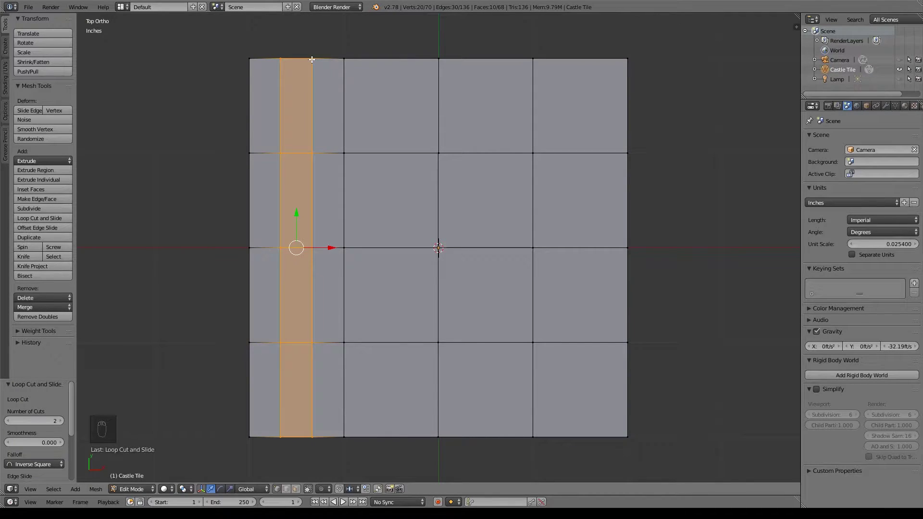
key("s")
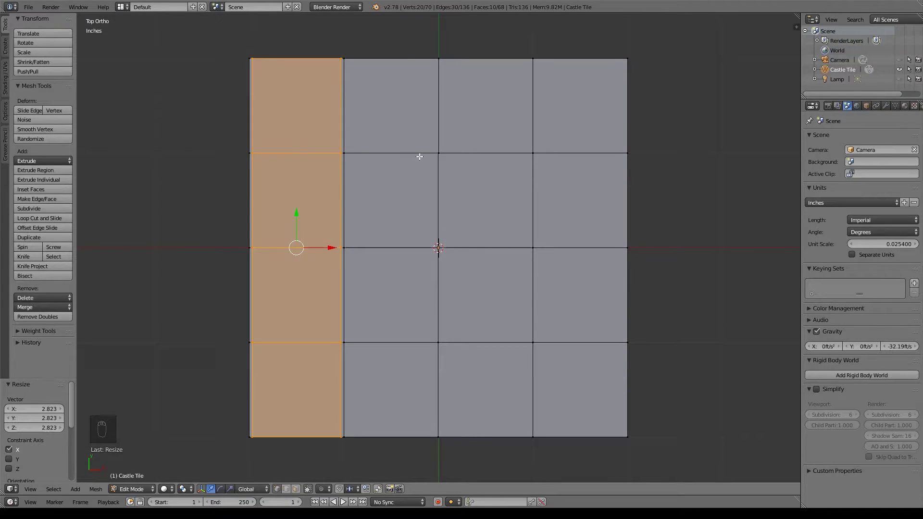
key("ctrl+r")
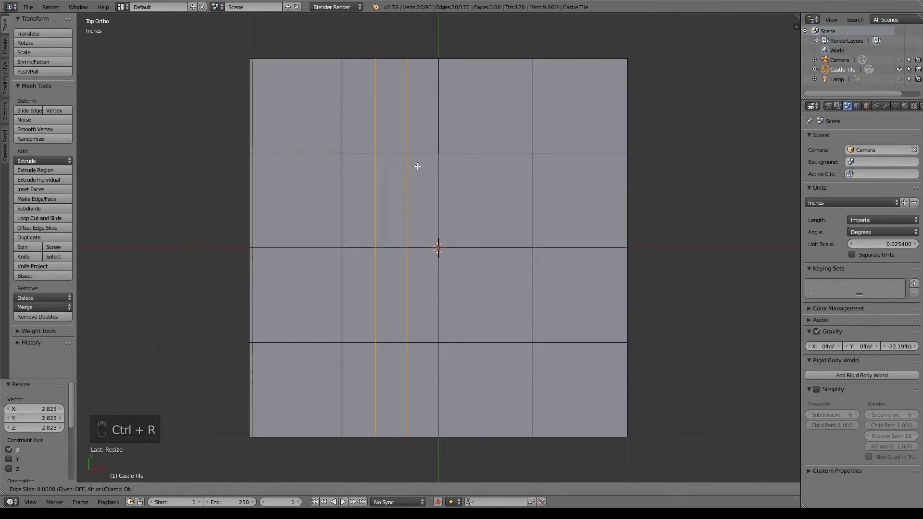
key("s")
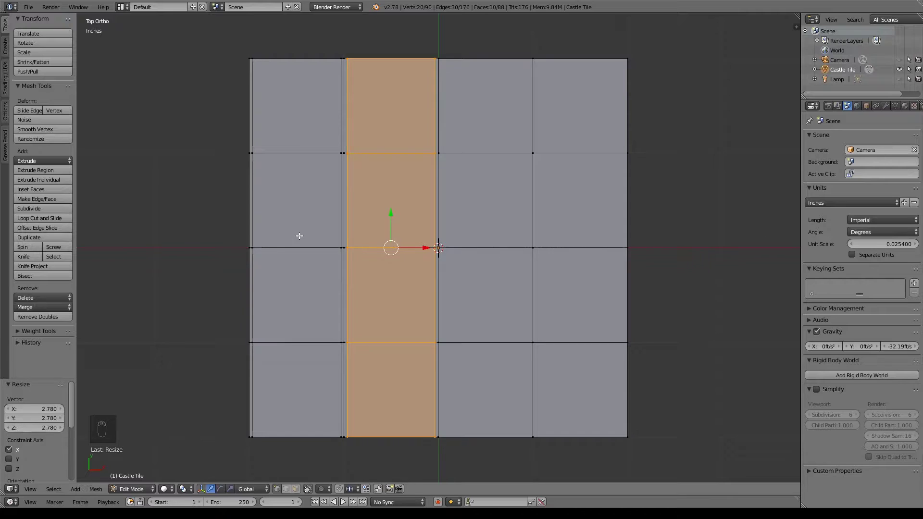
Step: Add paired grout cuts in the third and fourth columns, spread toward their borders
key("ctrl+r")
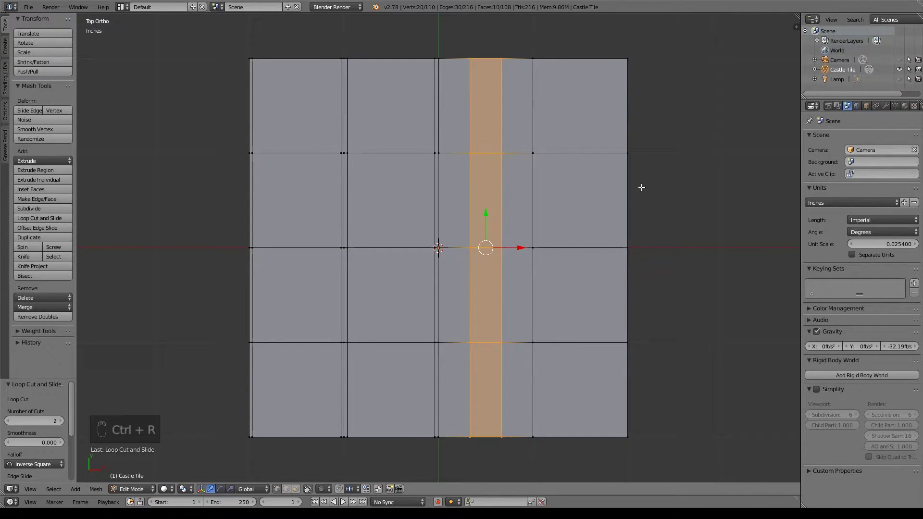
key("s")
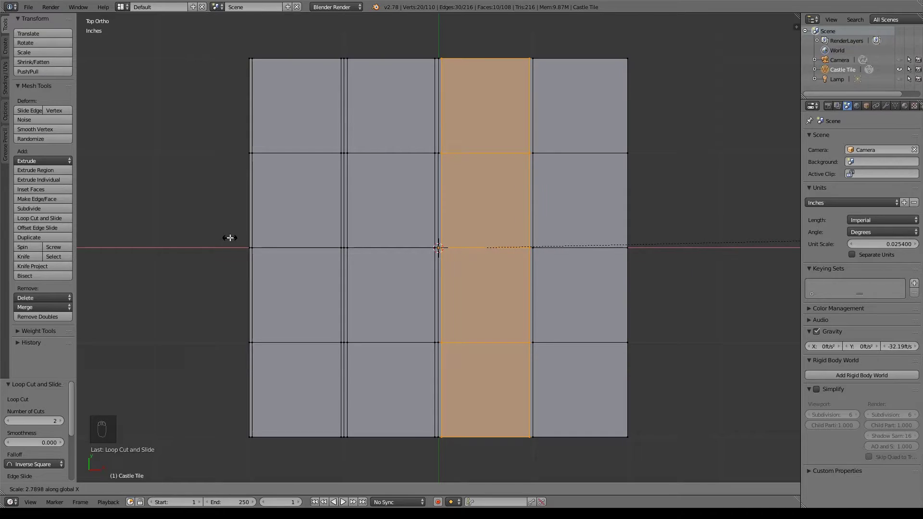
key("ctrl+r")
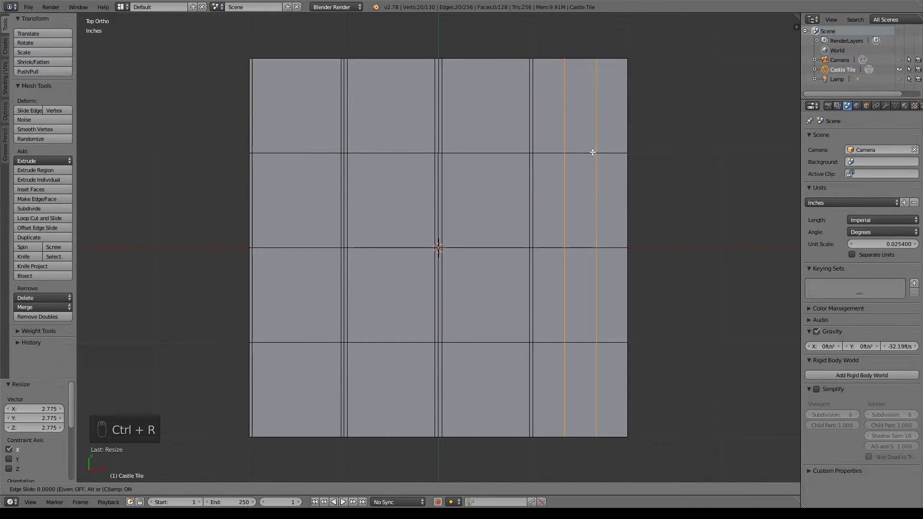
key("s")
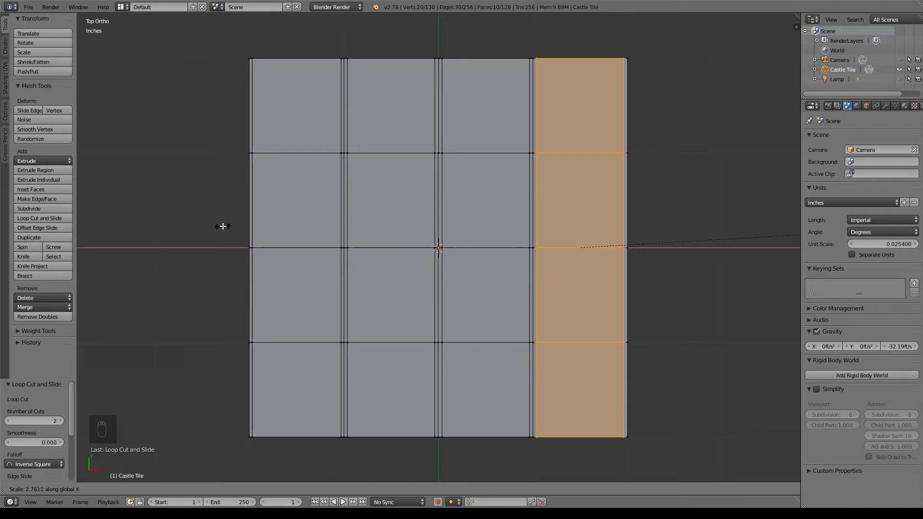
Step: Add paired grout cuts across the top two rows, spread vertically to the row borders
key("ctrl+r")
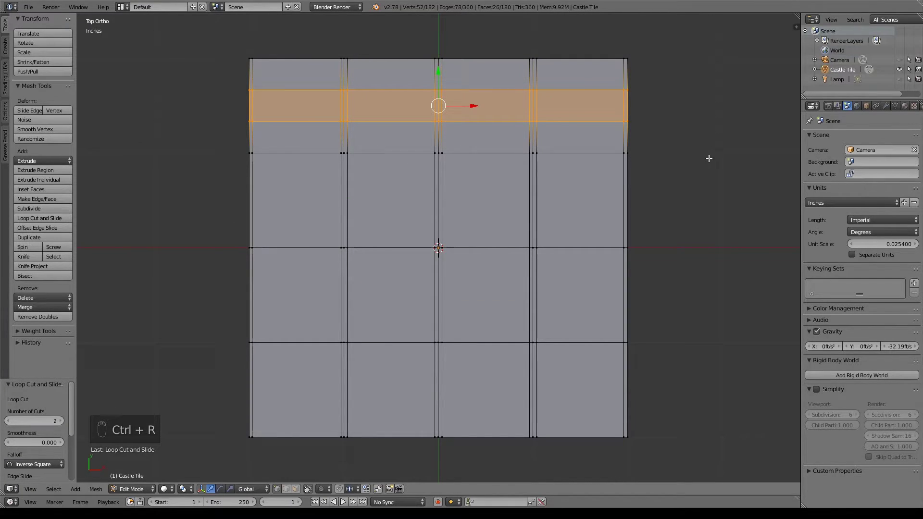
key("s")
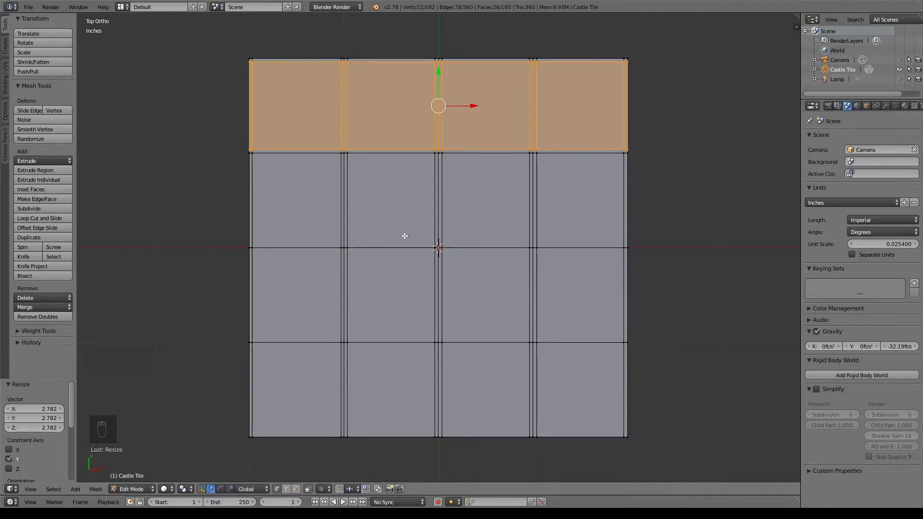
key("ctrl+r")
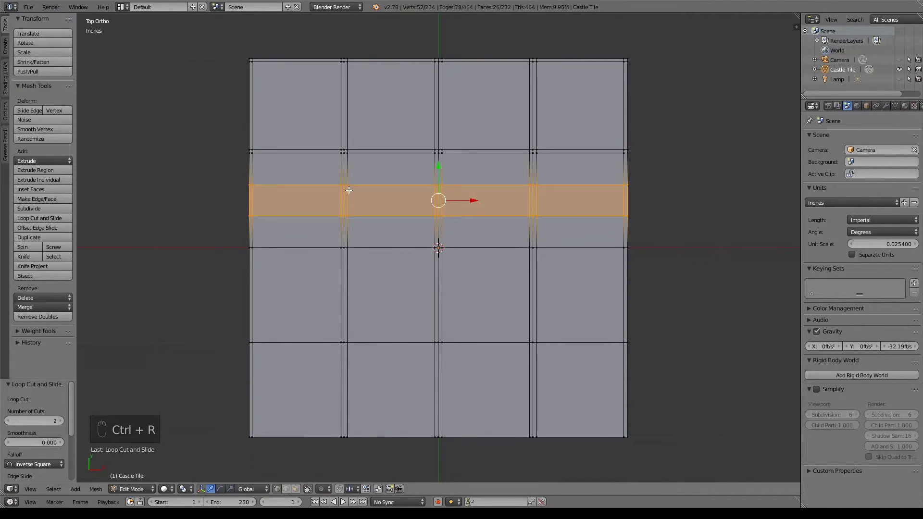
key("s")
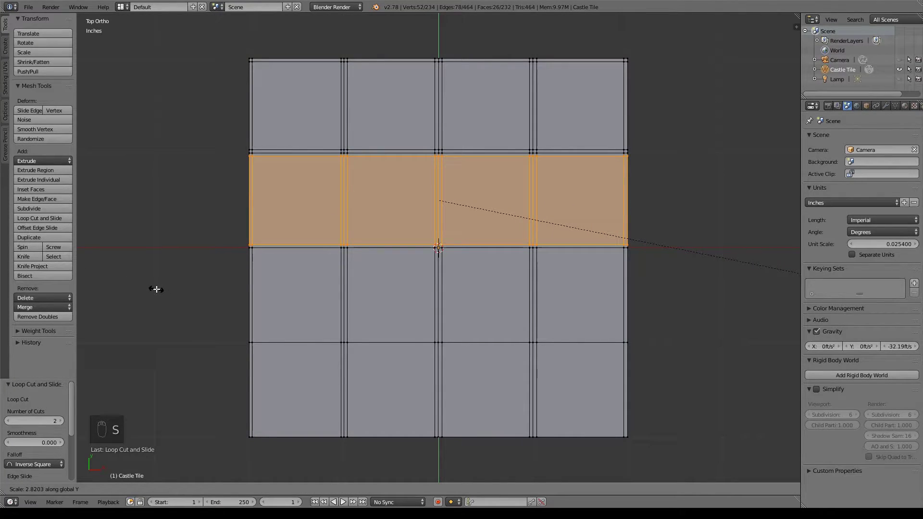
key("ctrl+t")
key("ctrl+z")
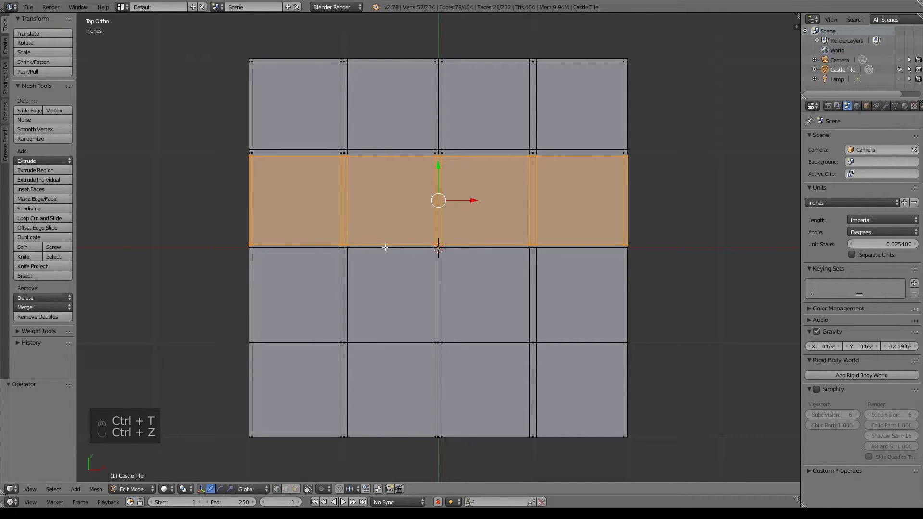
key("ctrl+r")
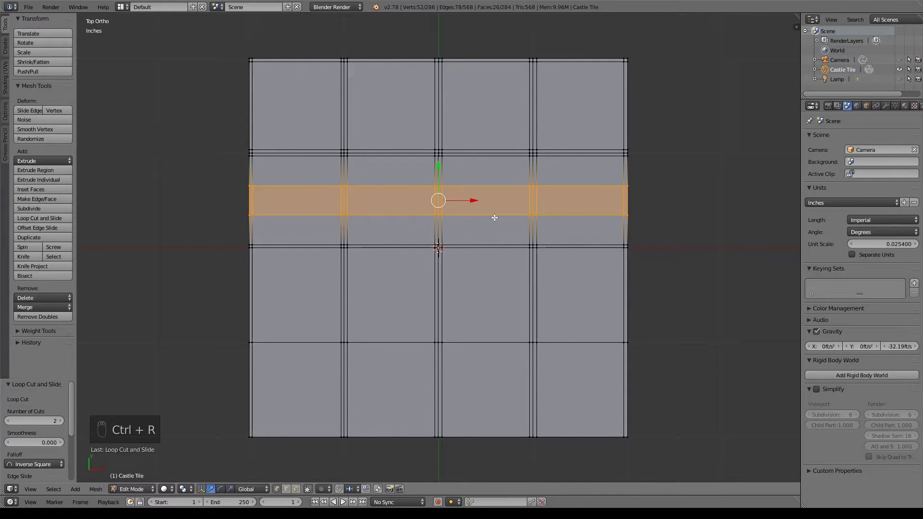
key("ctrl+z")
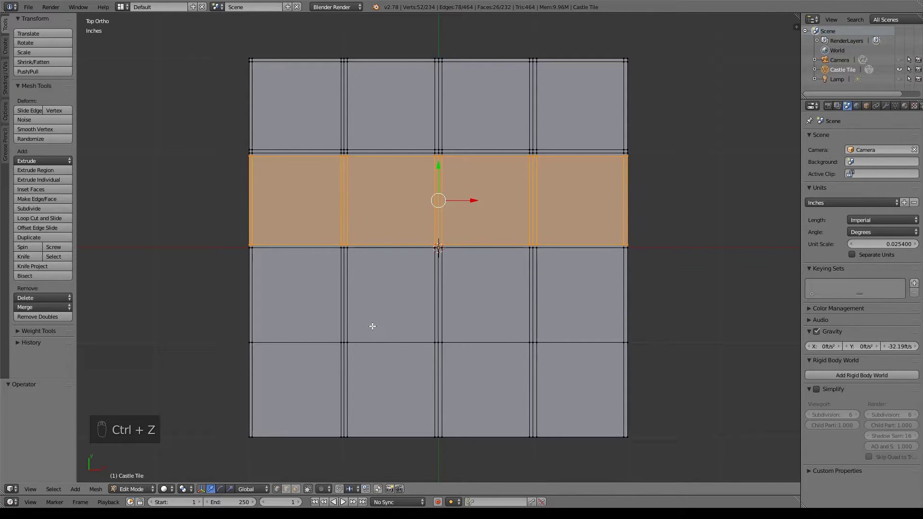
Step: Add paired grout cuts across the third and bottom rows, spread to the borders, then deselect
key("ctrl+r")
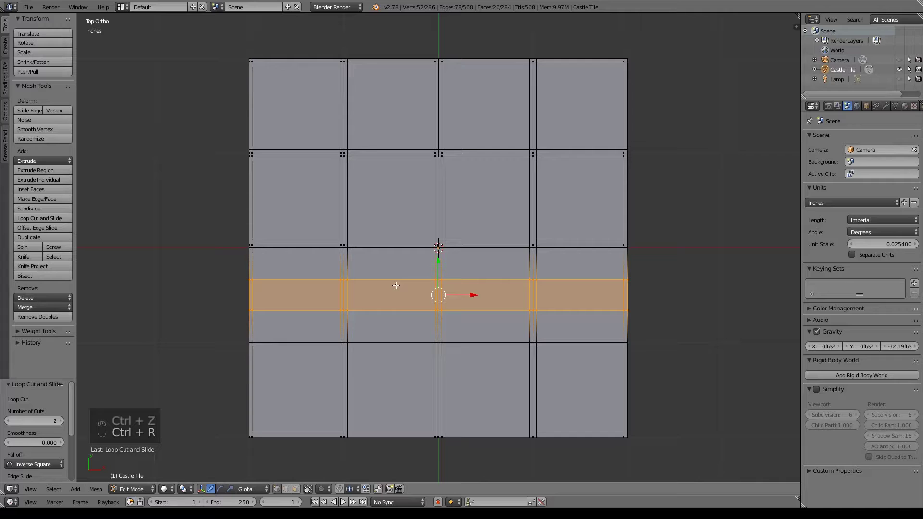
key("s")
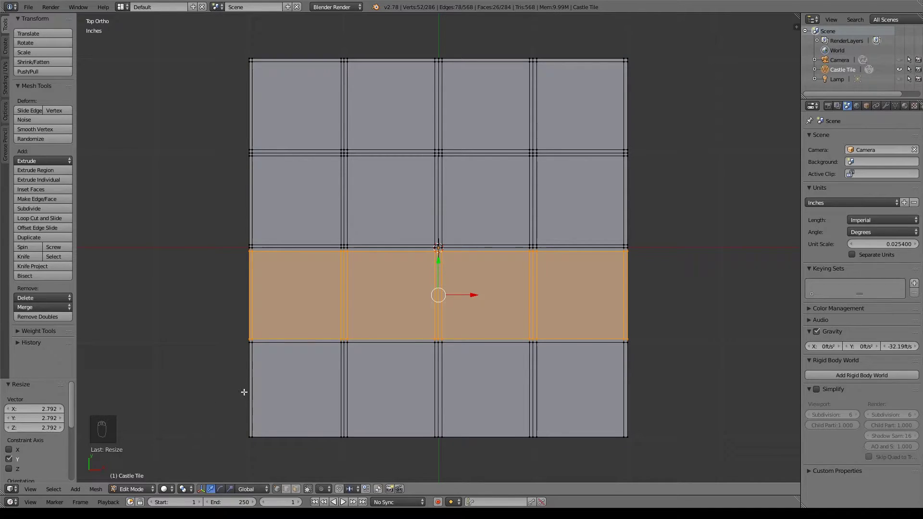
key("ctrl+r")
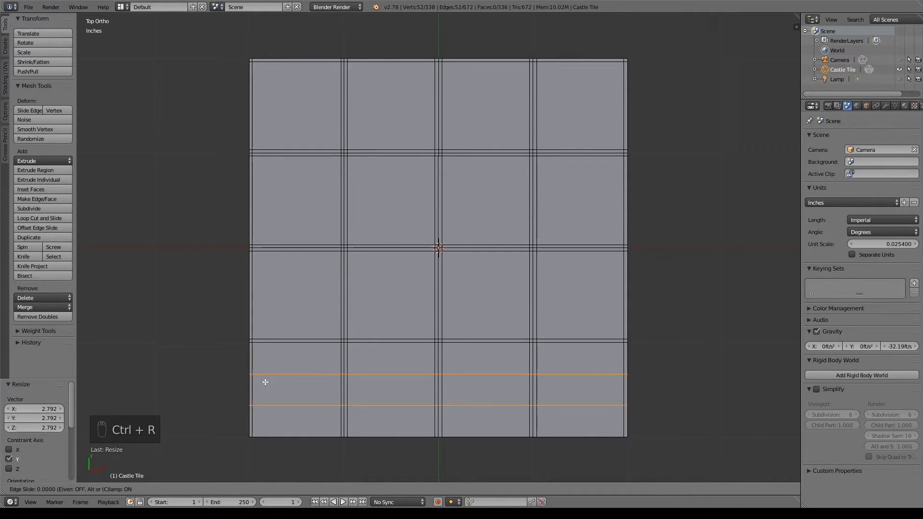
key("s")
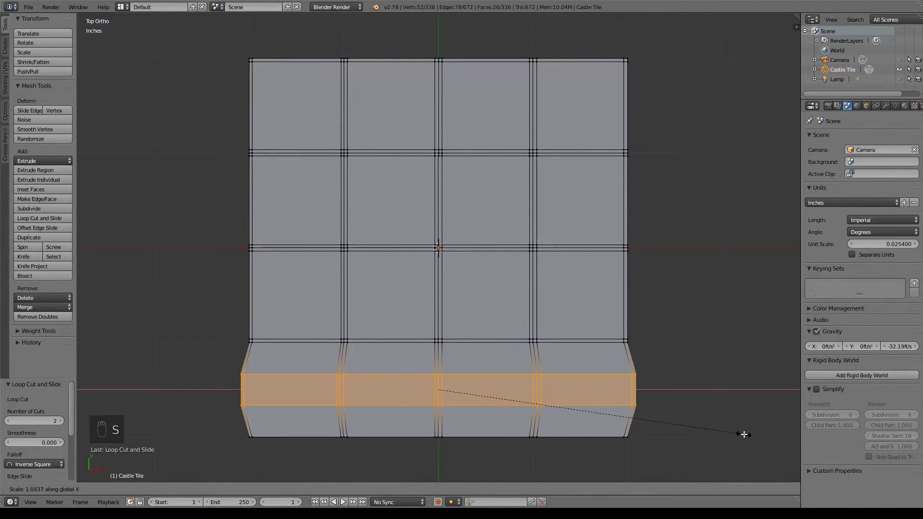
key("s")
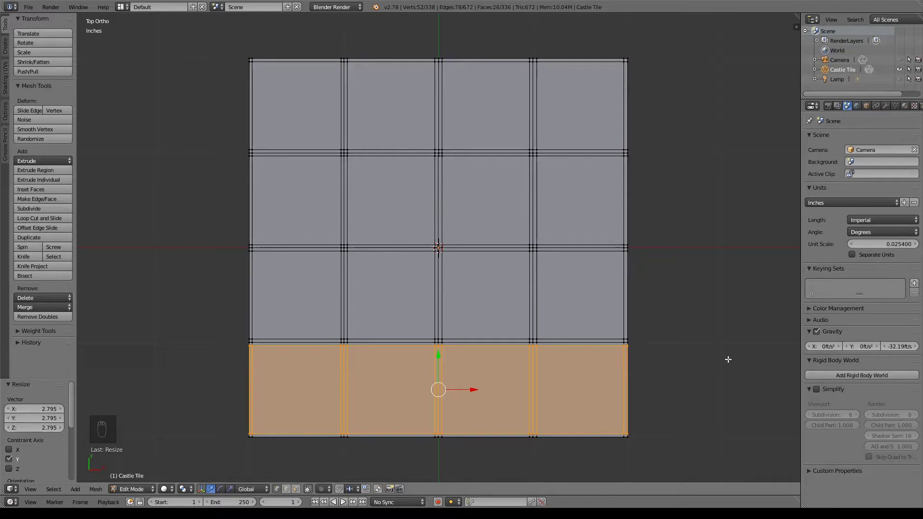
key("a")
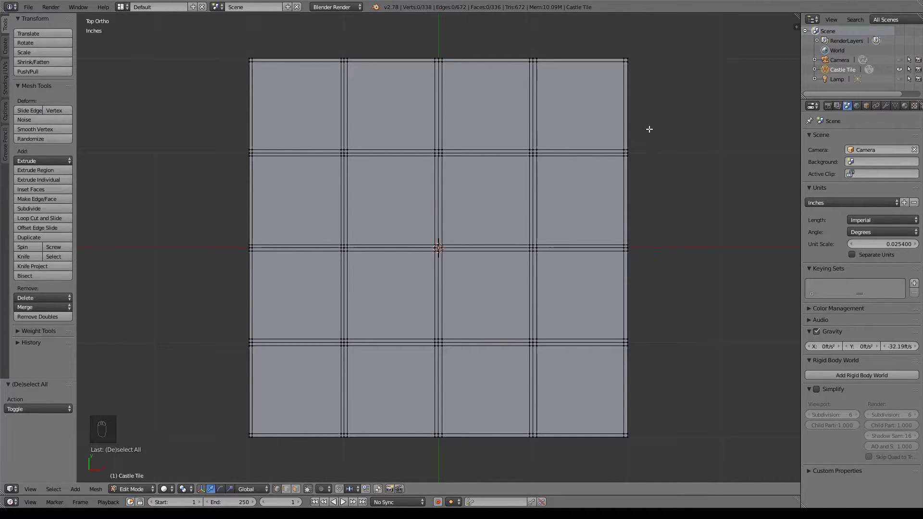
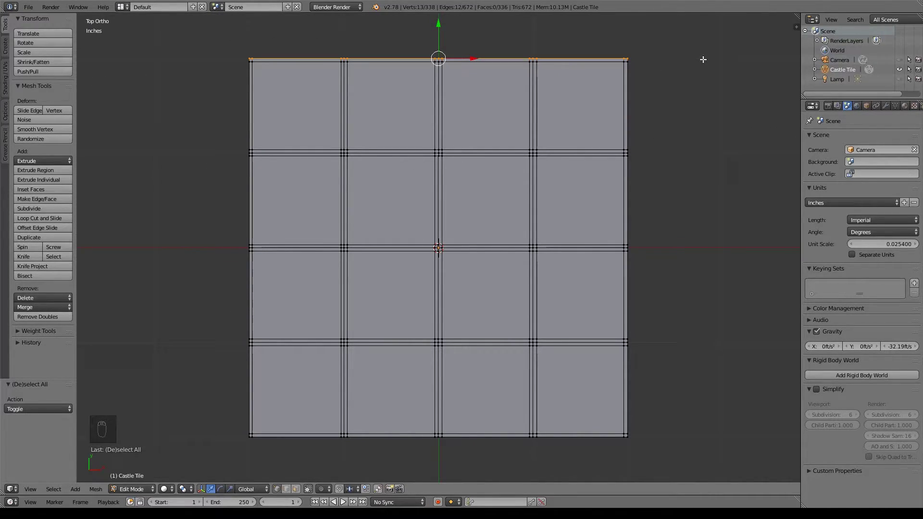
Step: Select the tile's border edge loops and the three horizontal grout loops
key("b")
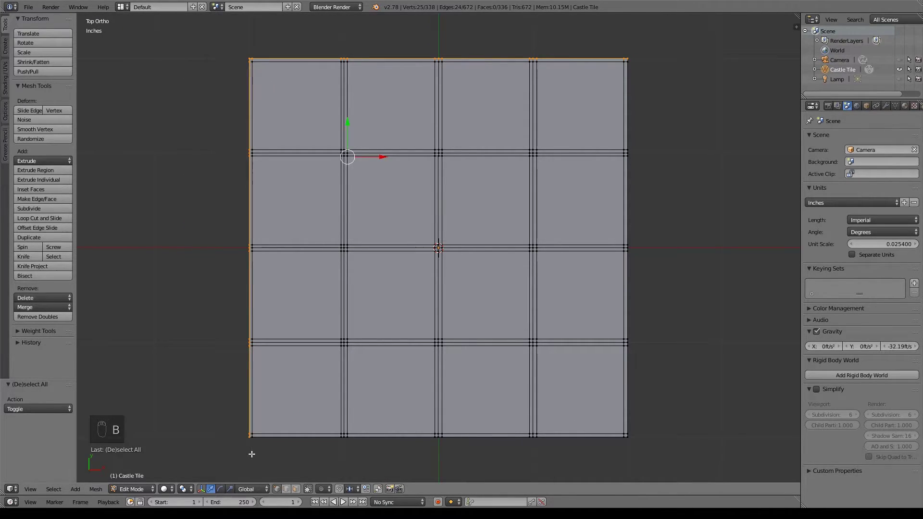
key("b")
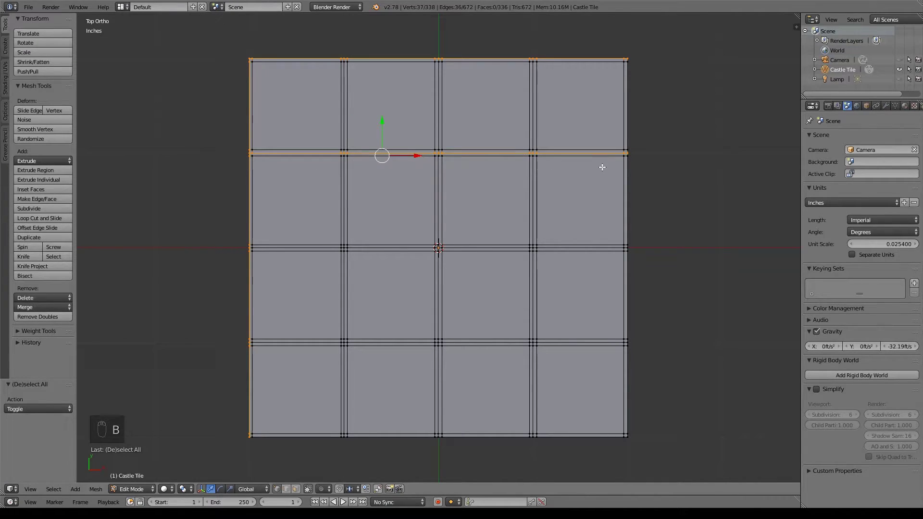
key("b")
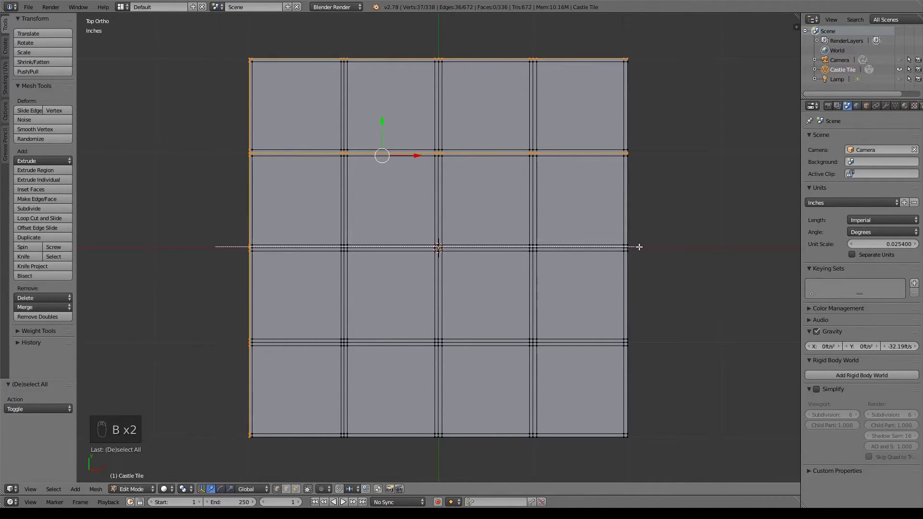
key("b")
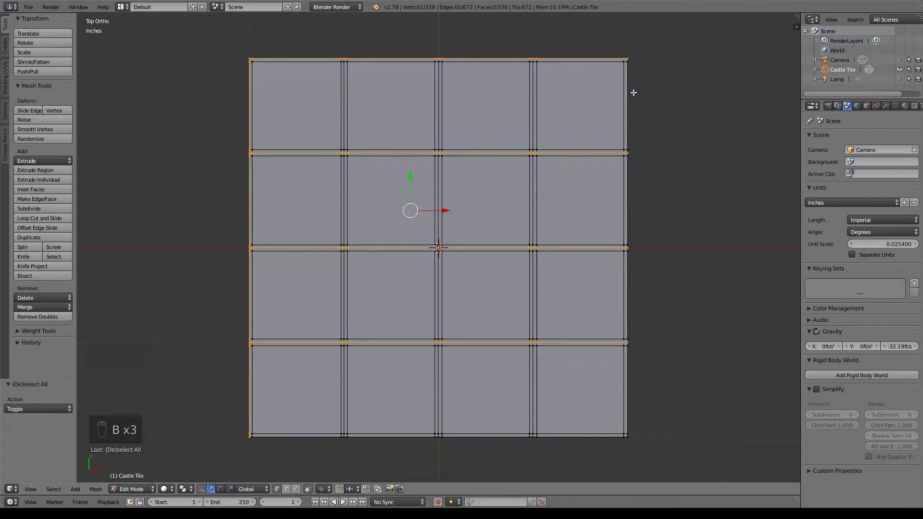
key("b")
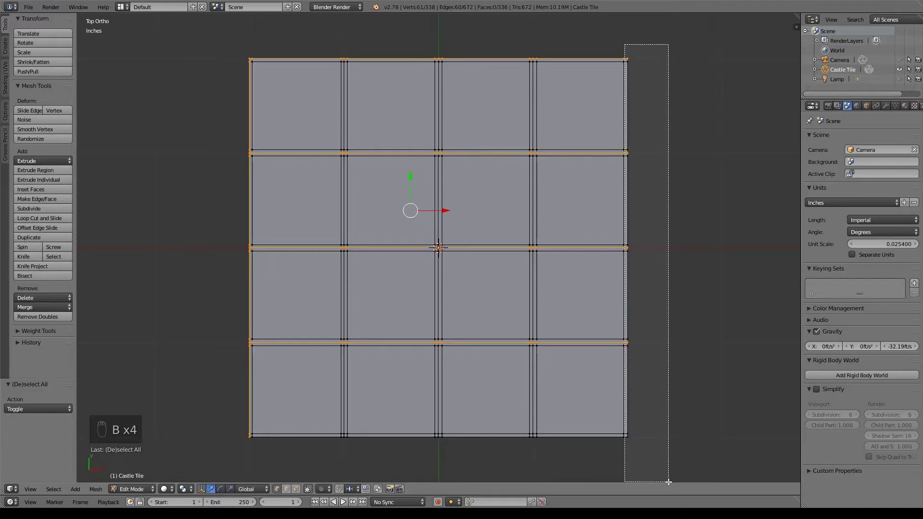
key("b")
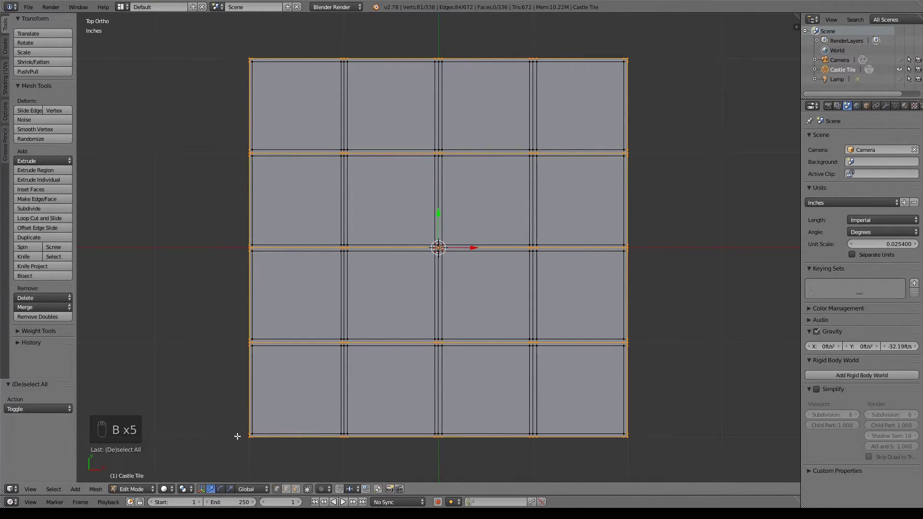
Step: Add the centre, right and left vertical grout loops to the selection
key("b")
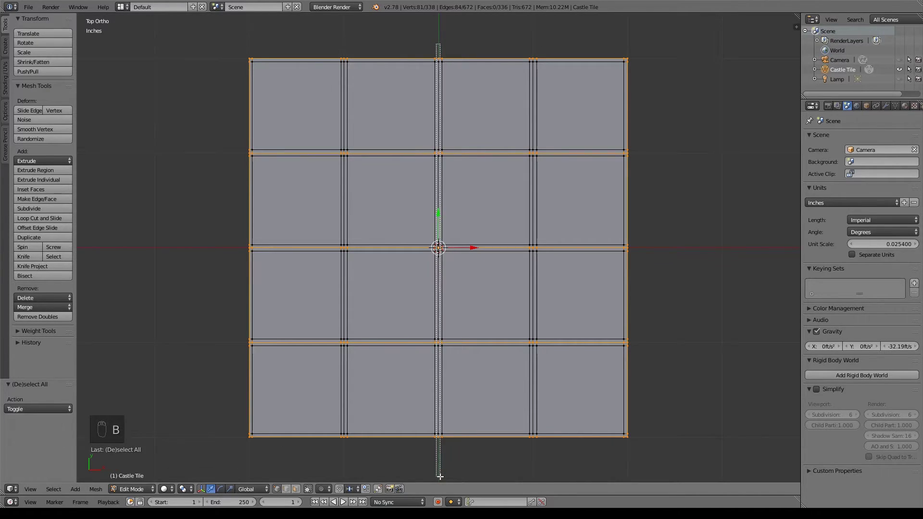
key("b")
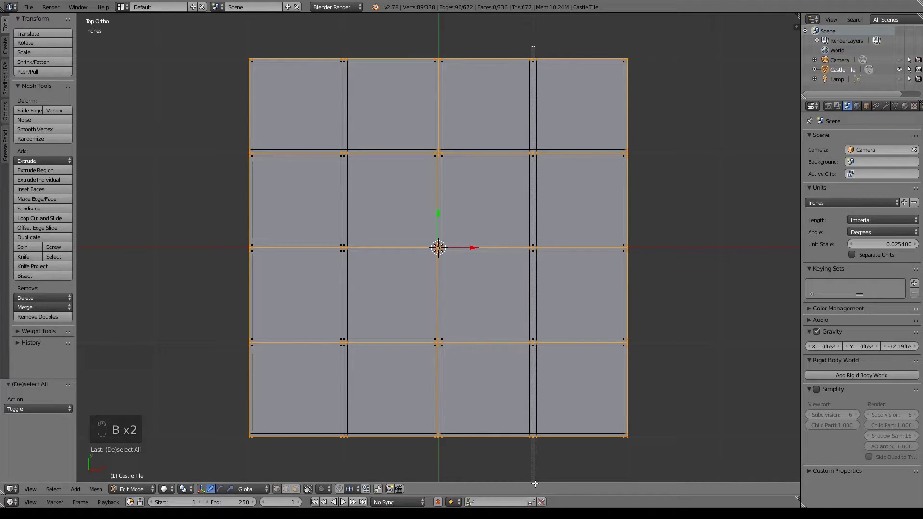
key("b")
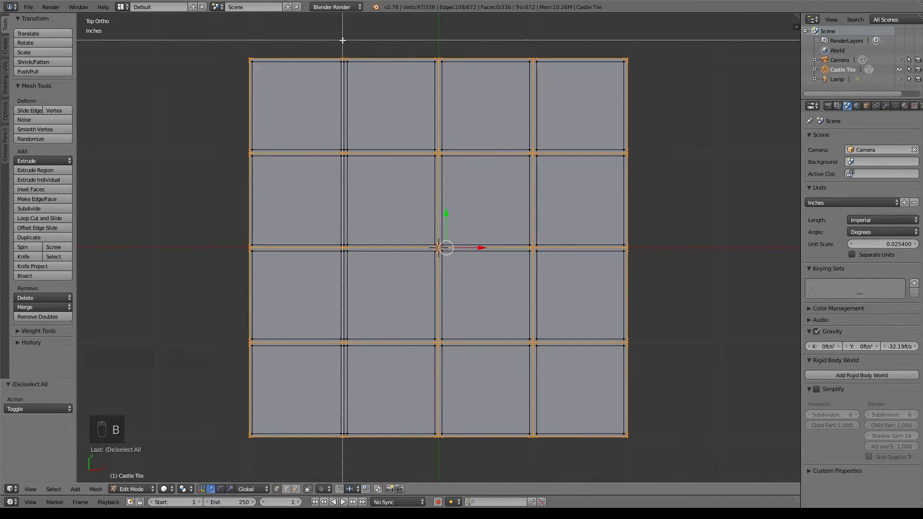
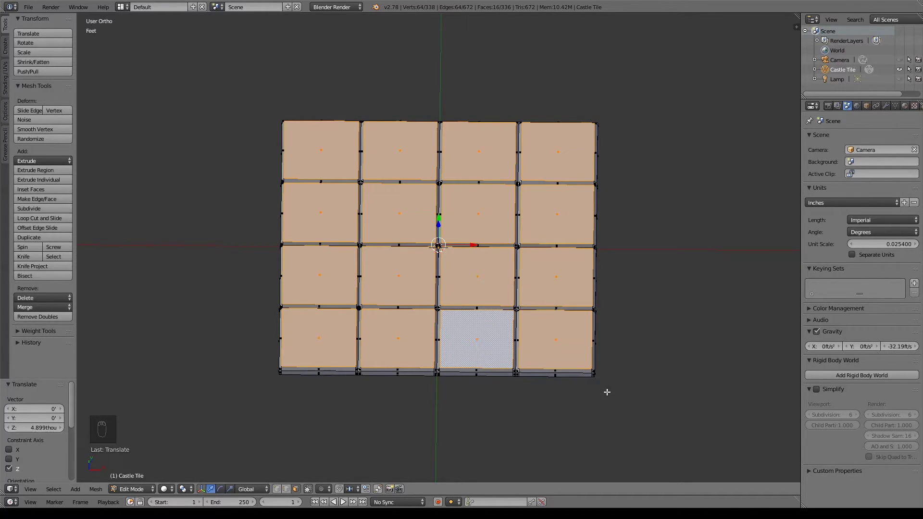
Step: Bevel the grout edges with amount 0.022 and 1 segment, shrinking the raised tile tops inward
left_click_drag(191, 490, 200, 455)
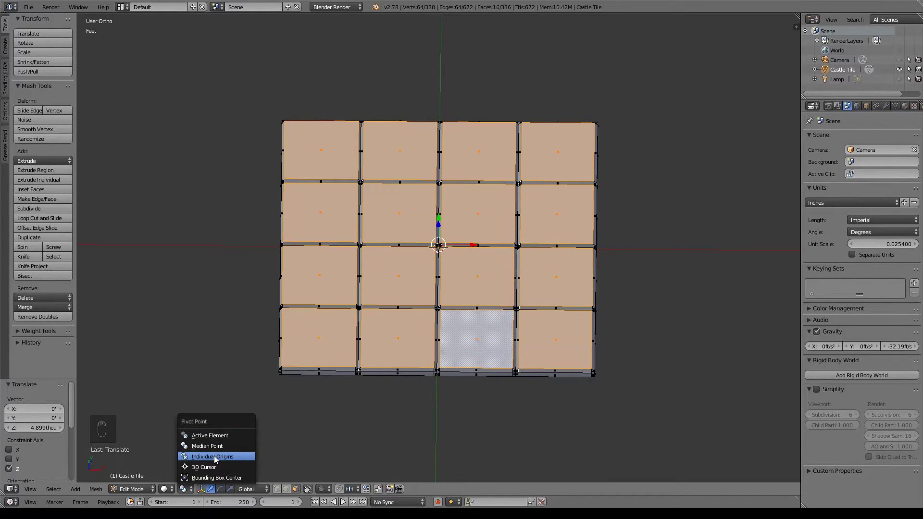
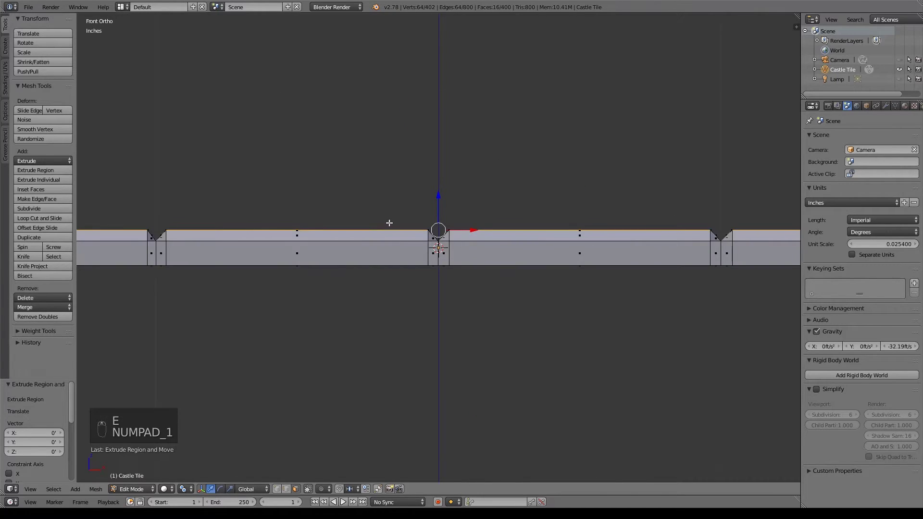
left_click_drag(506, 235, 596, 212)
left_click(602, 216)
left_click_drag(605, 222, 631, 215)
key("s")
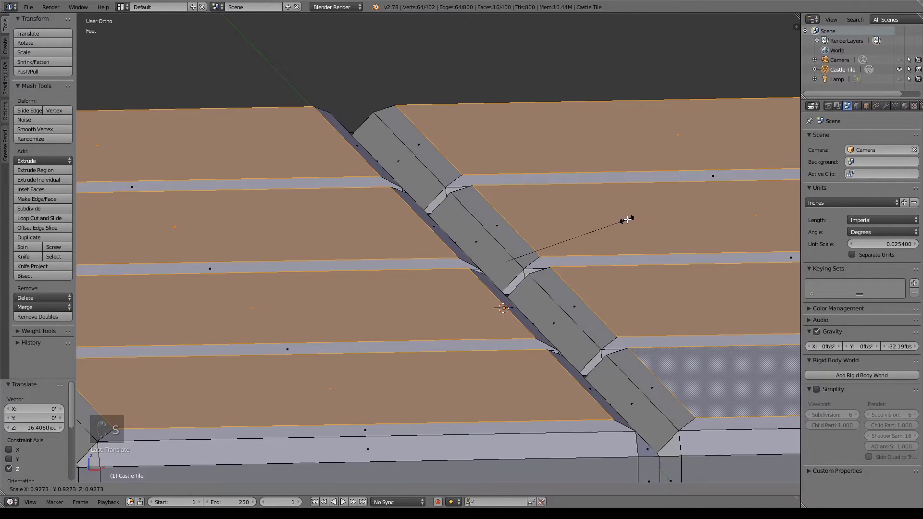
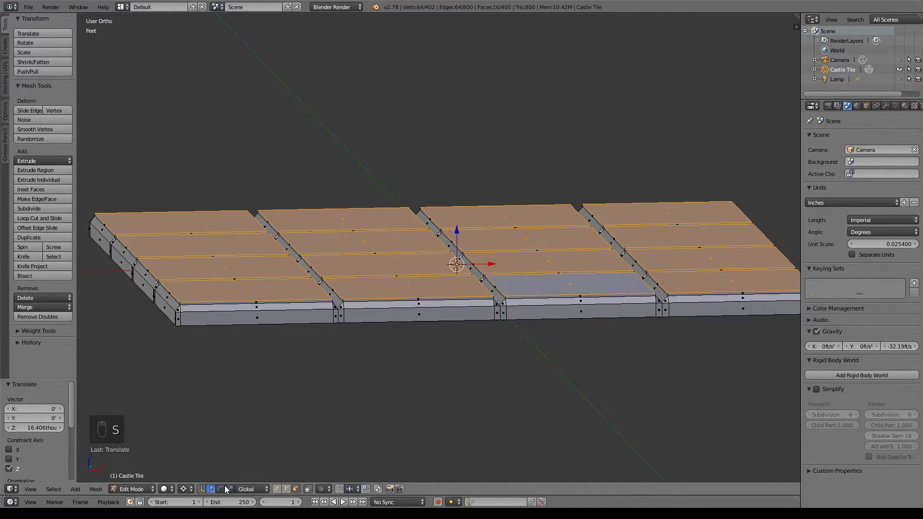
left_click_drag(189, 491, 206, 454)
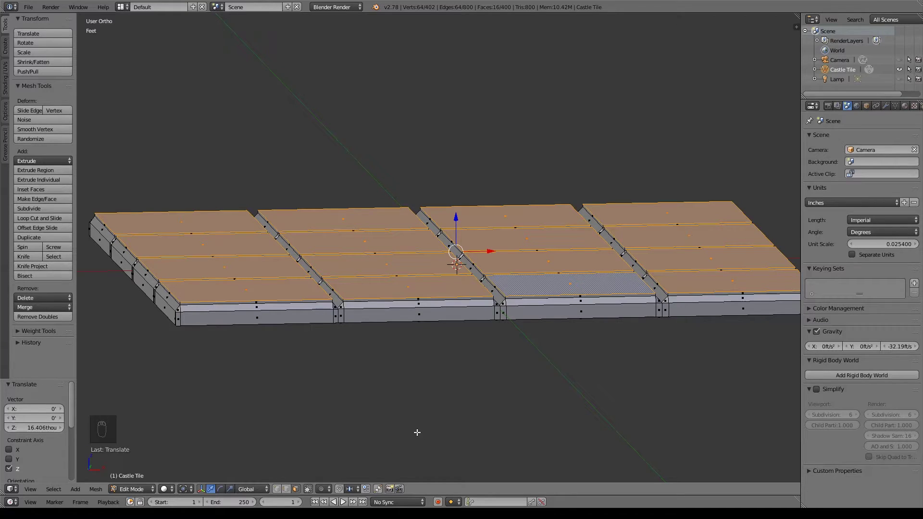
left_click_drag(189, 490, 205, 460)
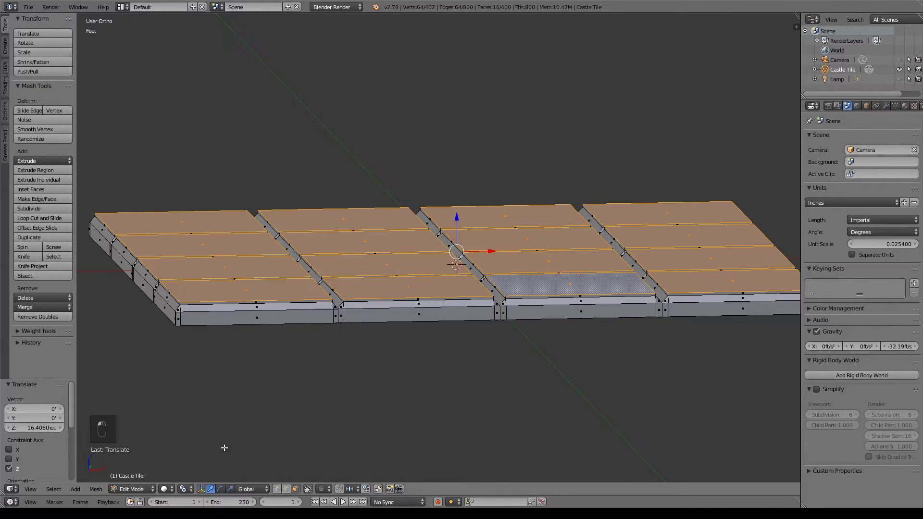
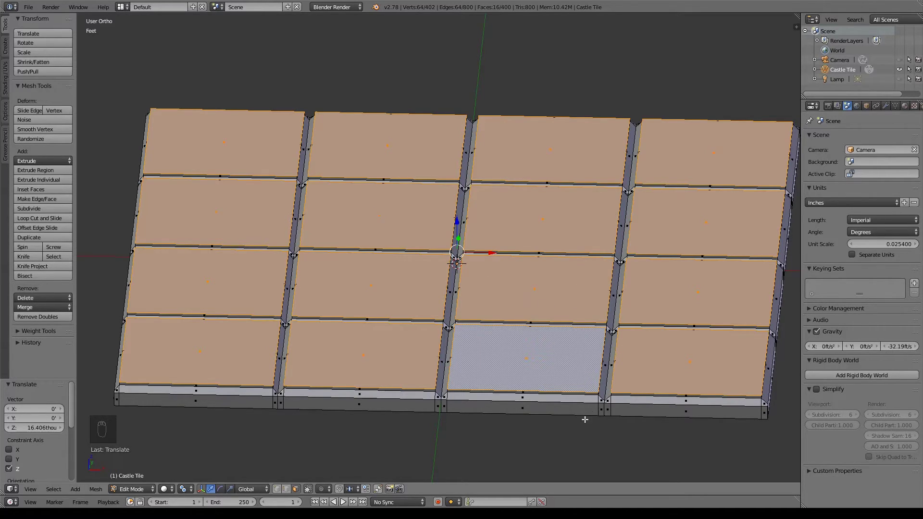
key("s")
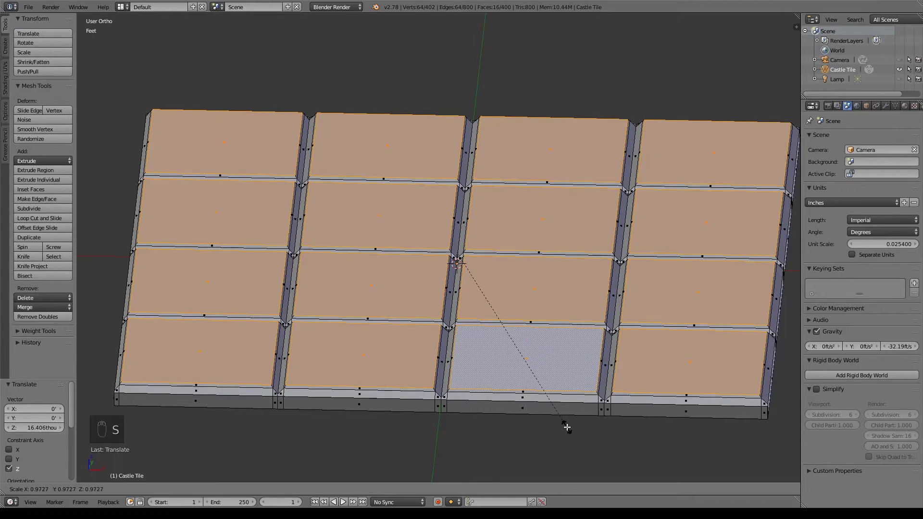
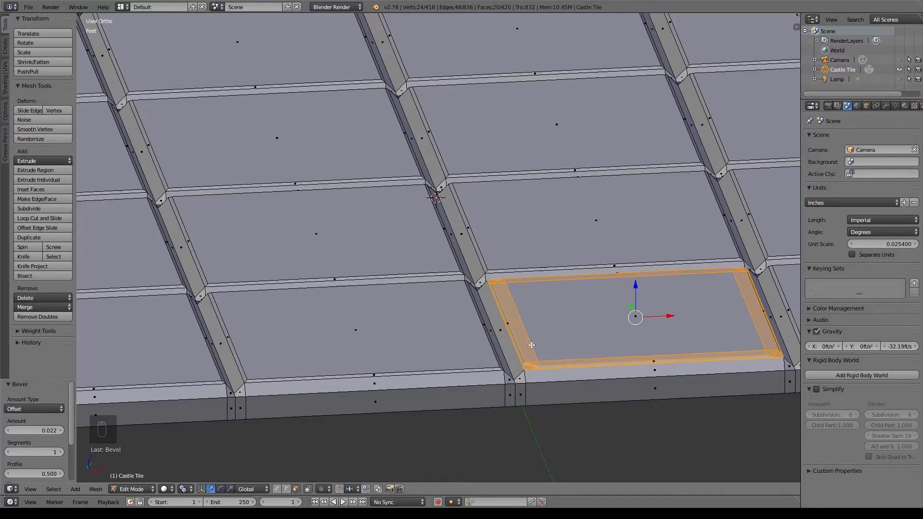
Step: Inspect the bevel from the side and leave Edit Mode to show the whole tile
left_click_drag(527, 336, 507, 331)
middle_click(507, 331)
middle_click(551, 339)
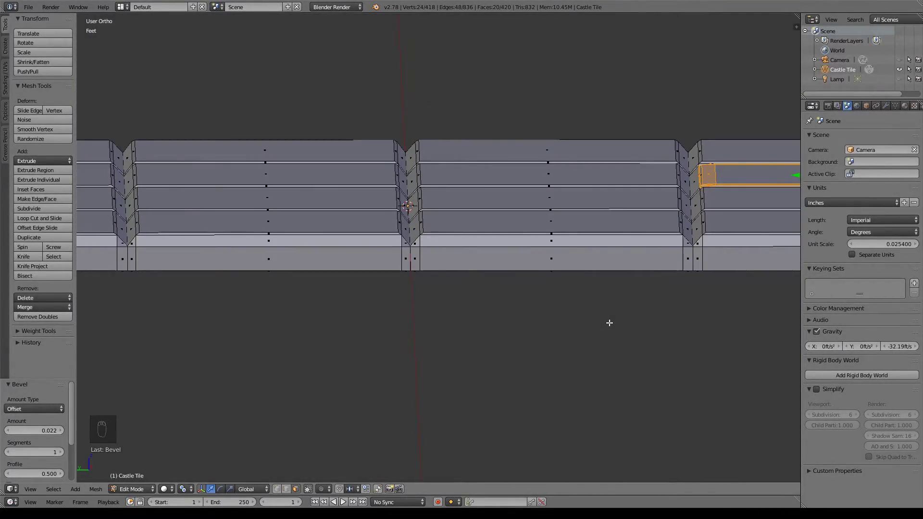
key("ctrl+z")
left_click_drag(697, 259, 660, 266)
middle_click(617, 278)
key("Tab")
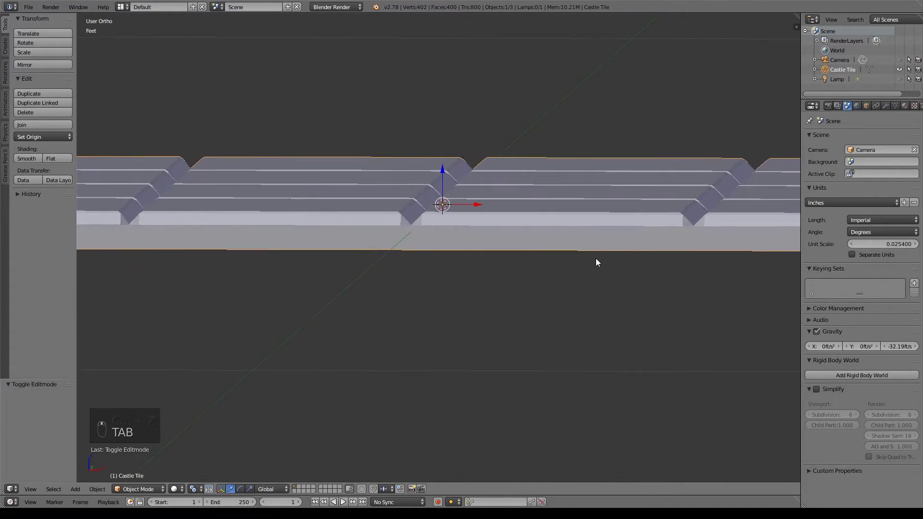
Step: Orbit around the finished tile, then return to the top view
left_click_drag(609, 264, 612, 276)
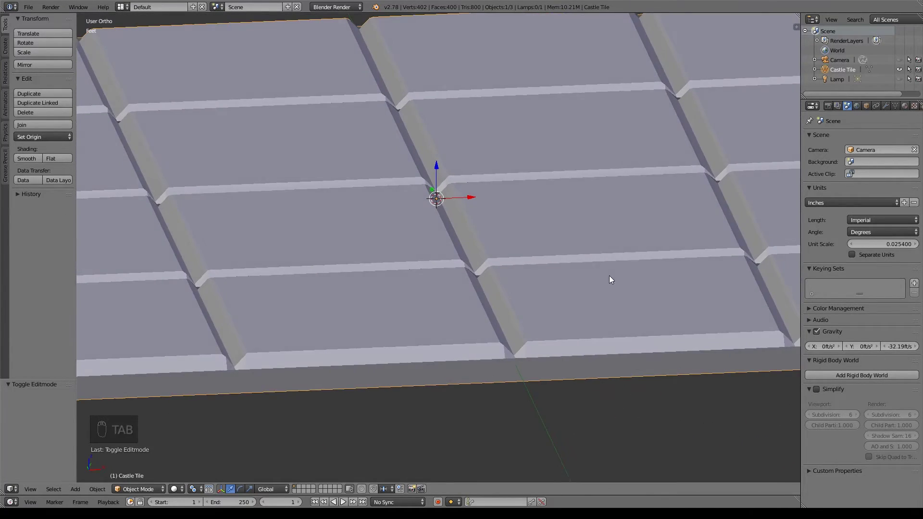
left_click_drag(600, 285, 597, 344)
left_click_drag(599, 332, 605, 301)
left_click_drag(605, 299, 628, 277)
left_click_drag(634, 262, 623, 270)
left_click_drag(617, 290, 612, 303)
left_click_drag(592, 315, 575, 293)
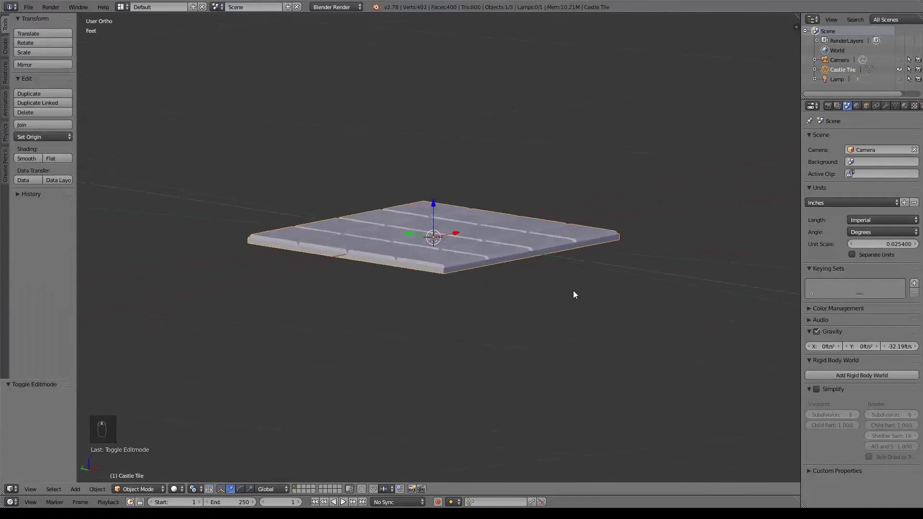
left_click_drag(536, 324, 484, 354)
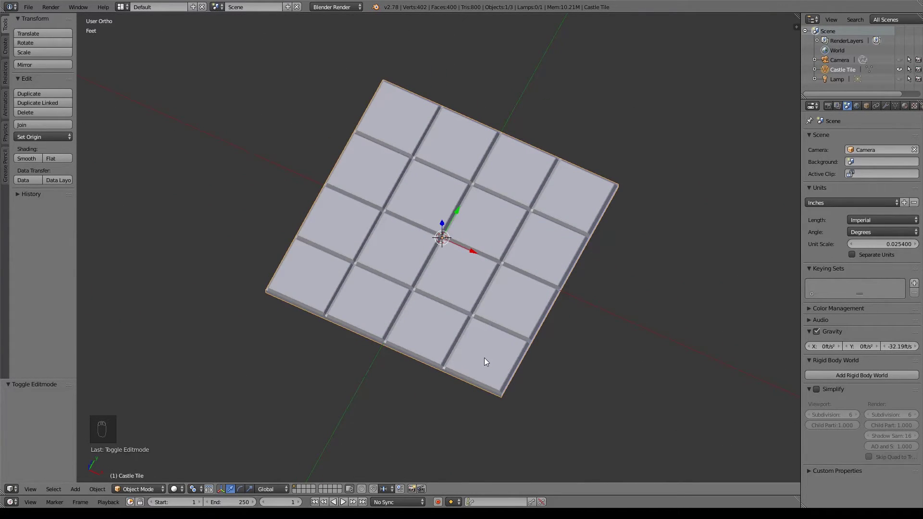
key("KP_7")
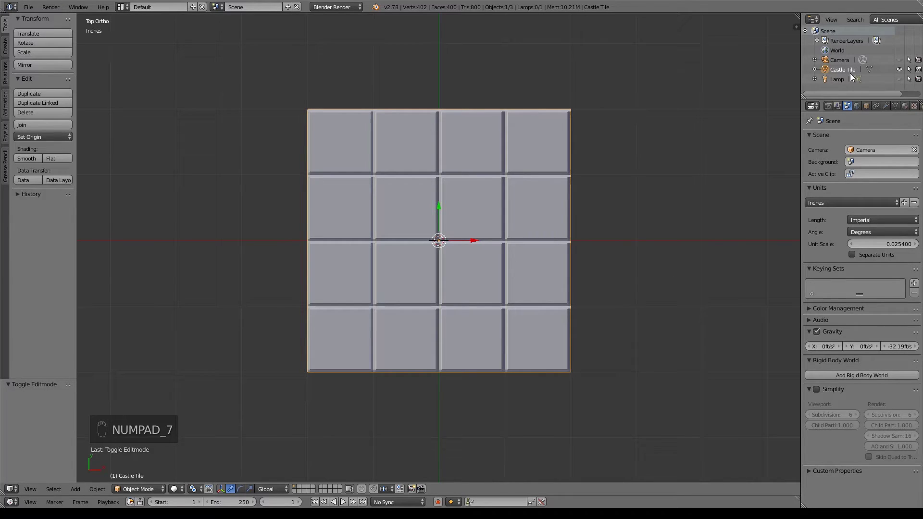
Step: Rename the object in the Outliner to 'Castle Tile- 4x4'
middle_click(848, 75)
left_click_drag(848, 75, 865, 74)
left_click_drag(865, 74, 493, 254)
key("Tab")
key("Tab")
left_click(493, 254)
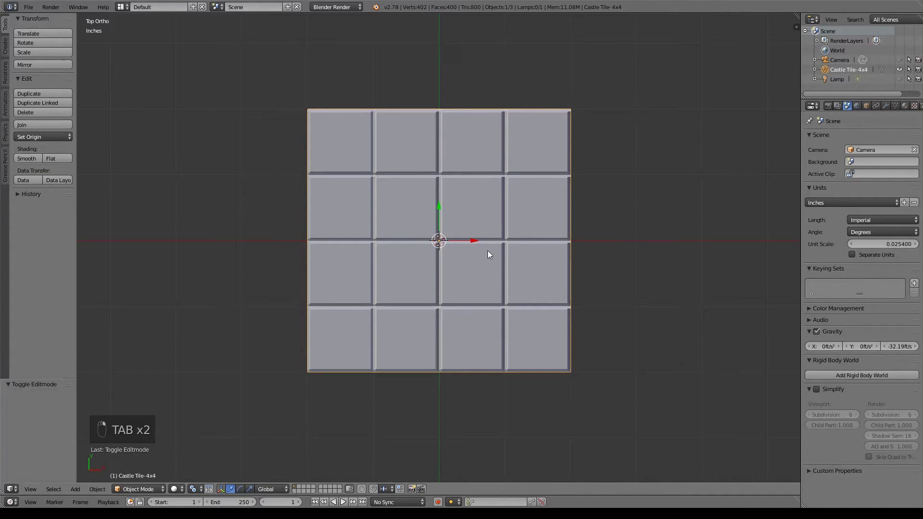
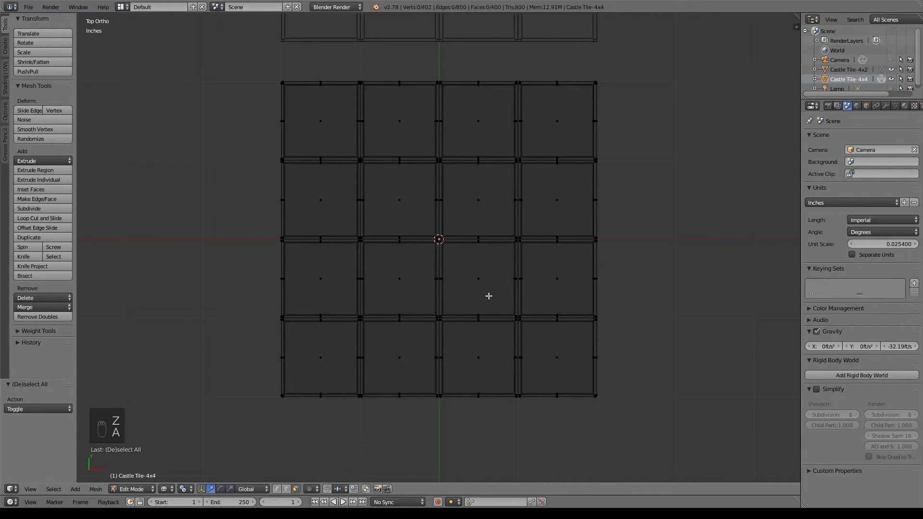
Step: Box-select the right half of the tile mesh and delete its vertices
key("b")
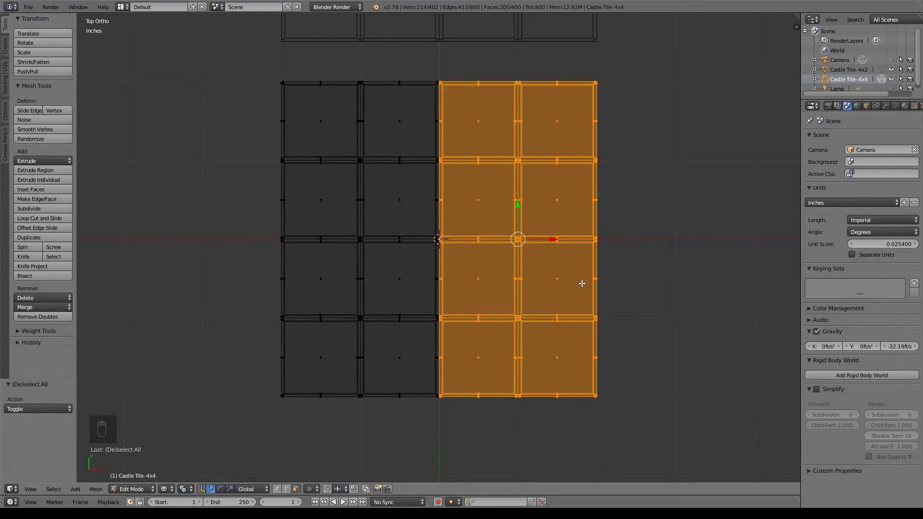
key("x")
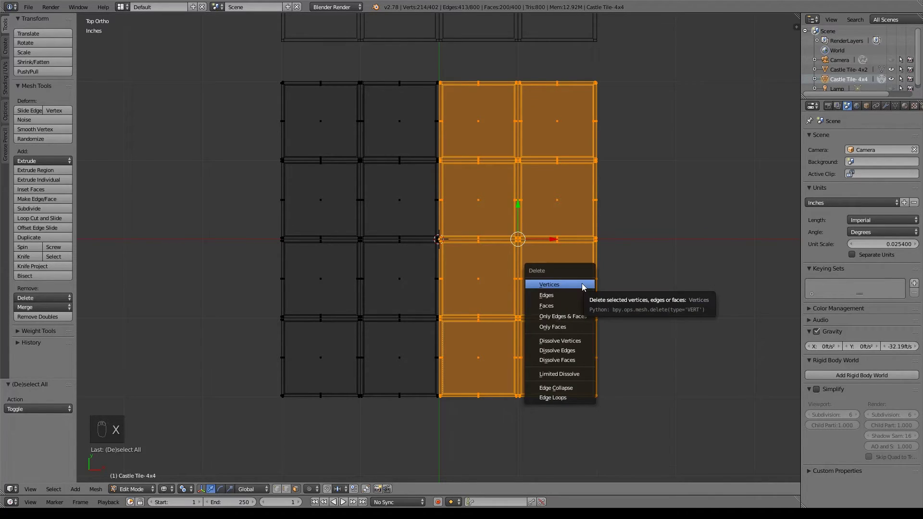
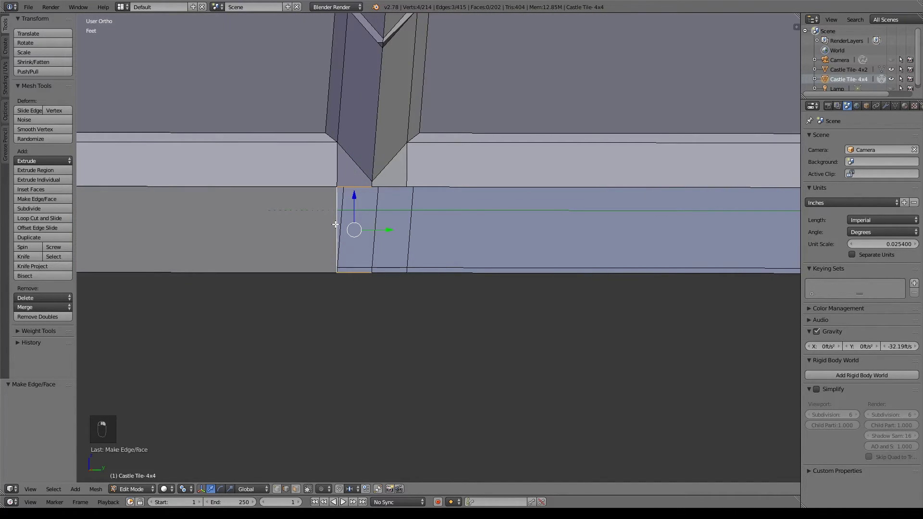
Step: Fill new faces across every gap on the hallway piece's cut side, then return to Object Mode
key("f")
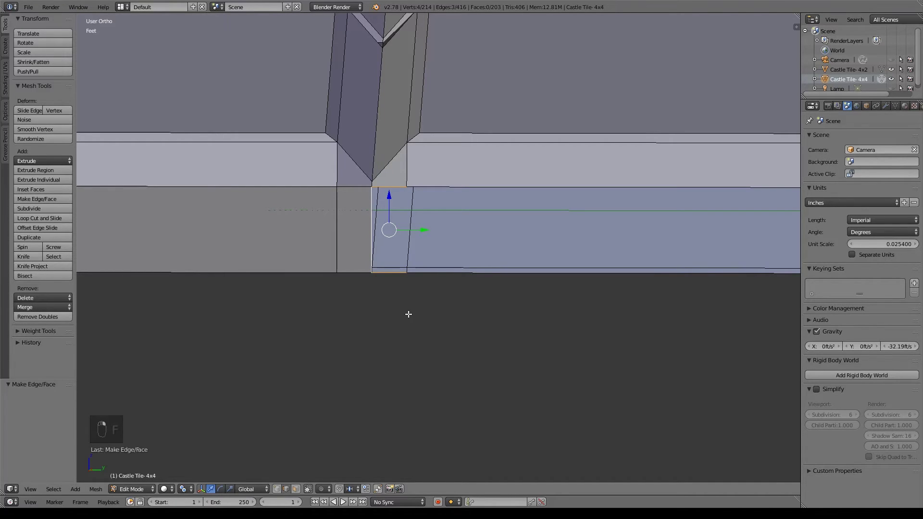
key("f")
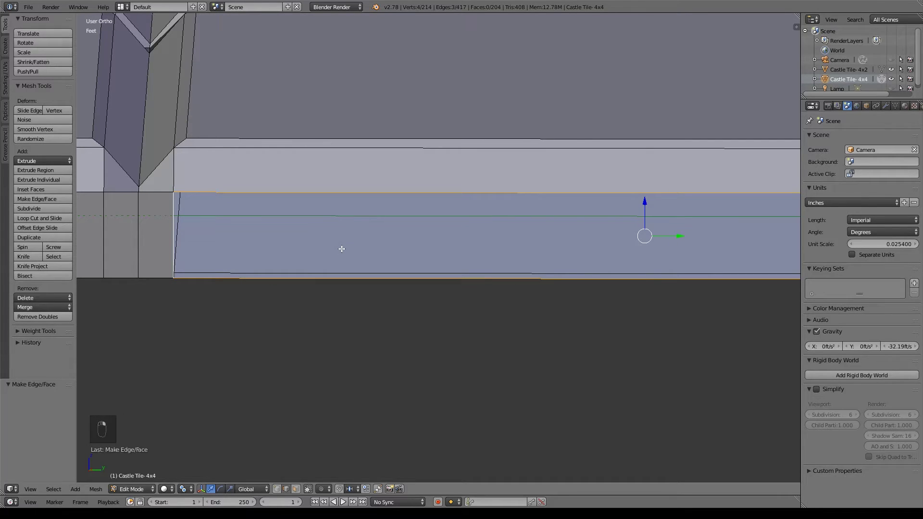
key("f")
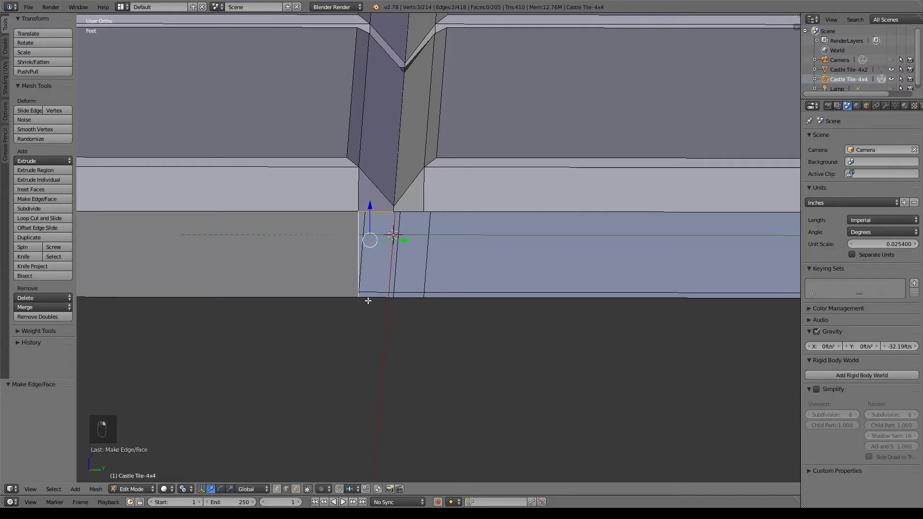
key("f")
key("f")
key("f")
key("f")
key("f")
key("f")
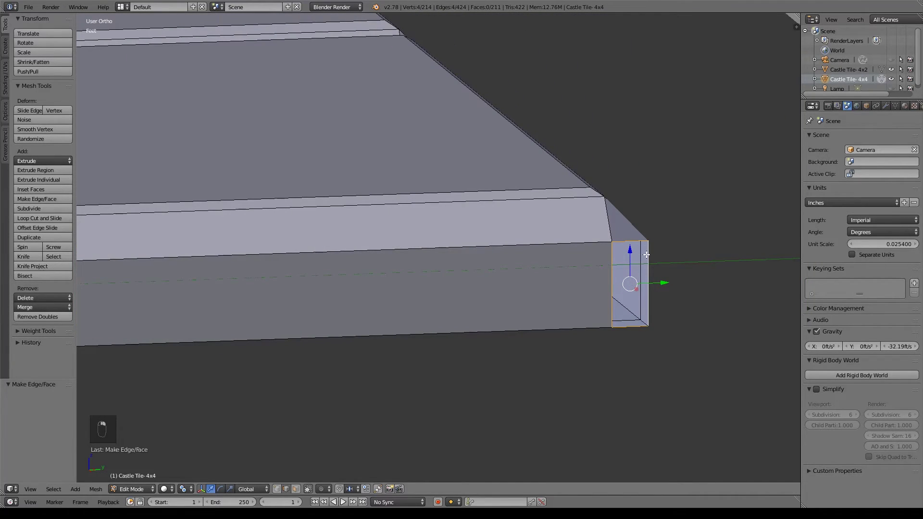
key("f")
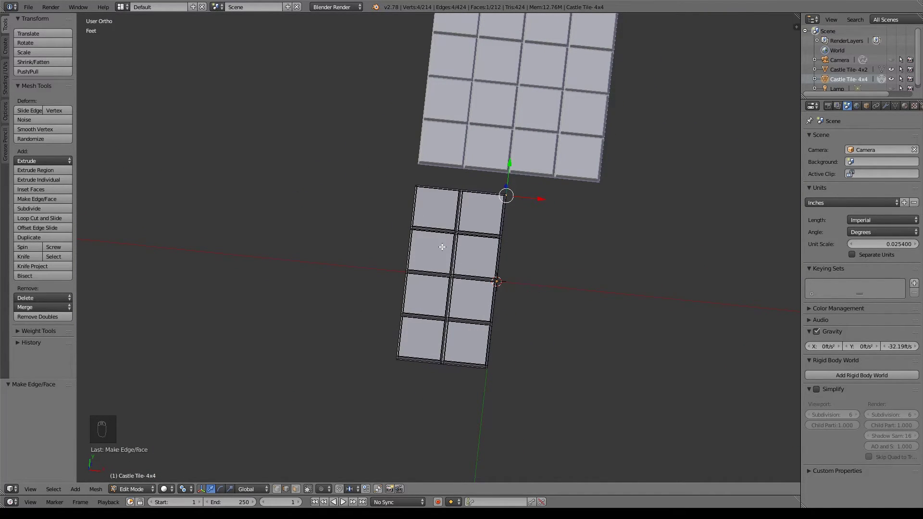
key("Tab")
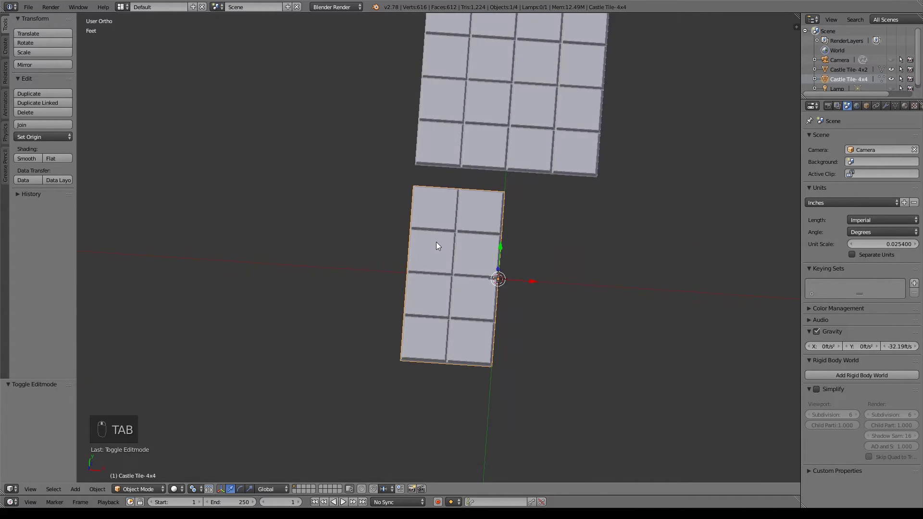
Step: Duplicate the two-wide hallway piece and slide the copy along X to the right of the original
left_click(456, 254)
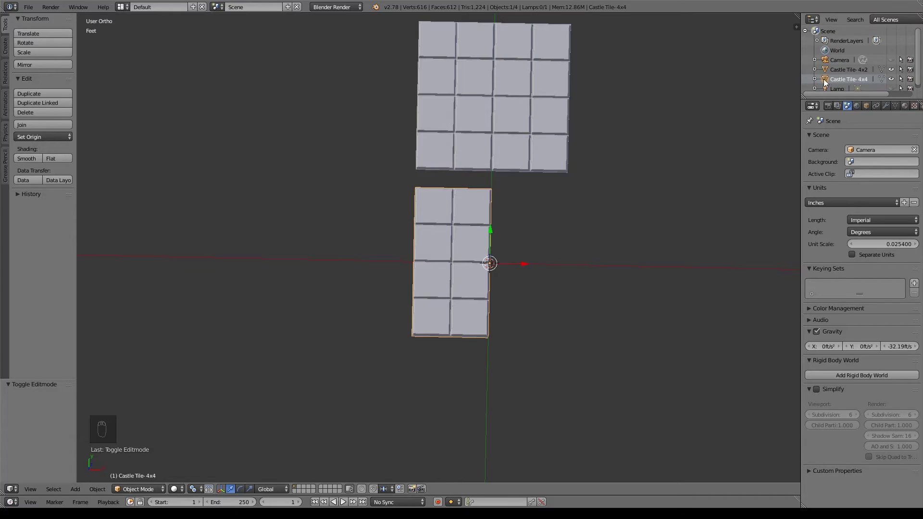
left_click_drag(844, 70, 563, 285)
left_click_drag(863, 85, 563, 285)
key("shift+d")
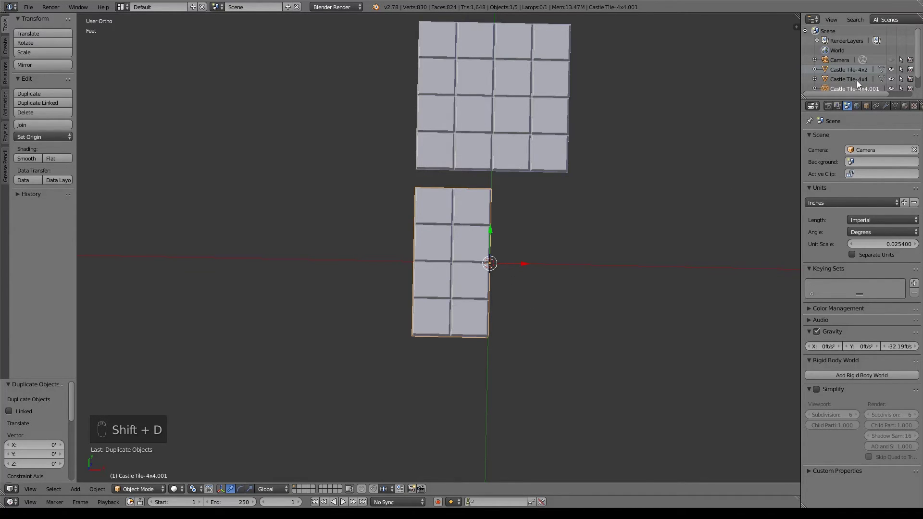
left_click_drag(857, 71, 459, 259)
left_click_drag(459, 259, 526, 267)
left_click_drag(526, 266, 676, 259)
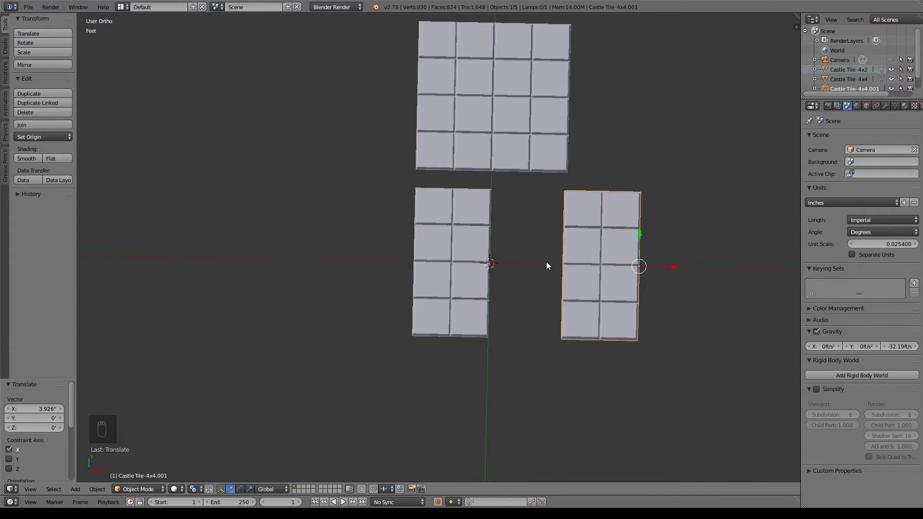
Step: Fine-tune the spacing of the two hallway pieces along the X axis
left_click_drag(475, 250, 500, 131)
left_click_drag(501, 131, 458, 249)
left_click_drag(458, 249, 492, 264)
left_click_drag(492, 264, 605, 255)
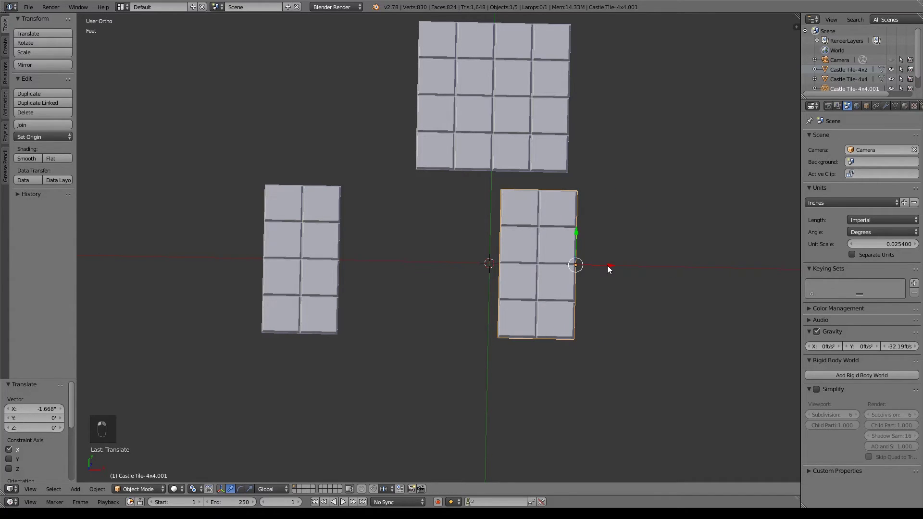
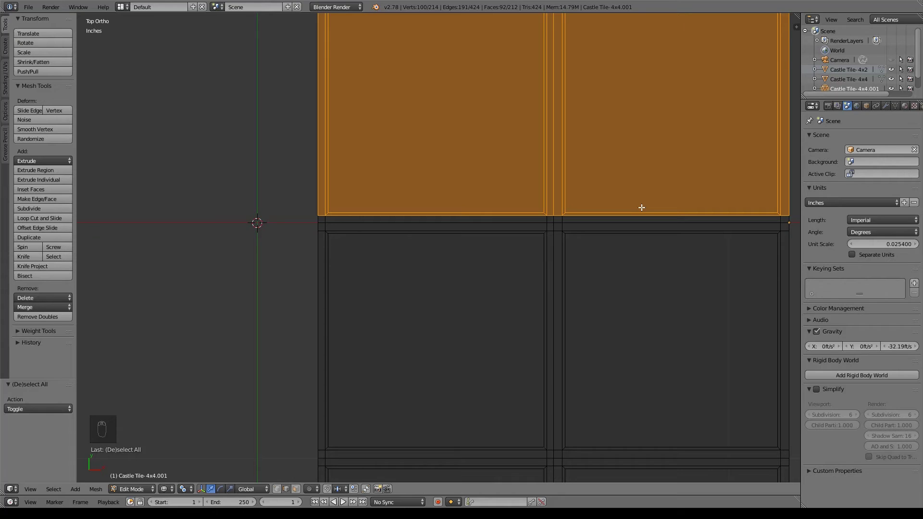
Step: Delete the copy's upper tile faces and the leftover strip along the cut, leaving a 2x2 tile
key("x")
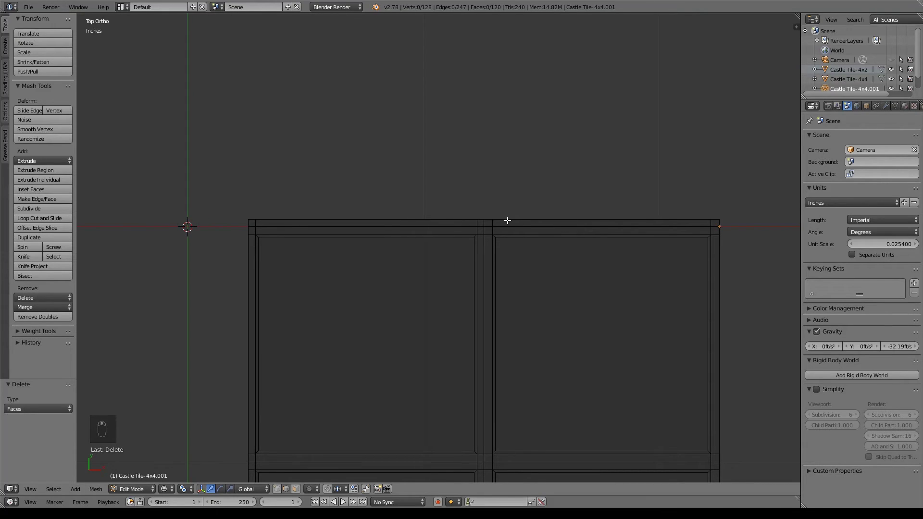
key("x")
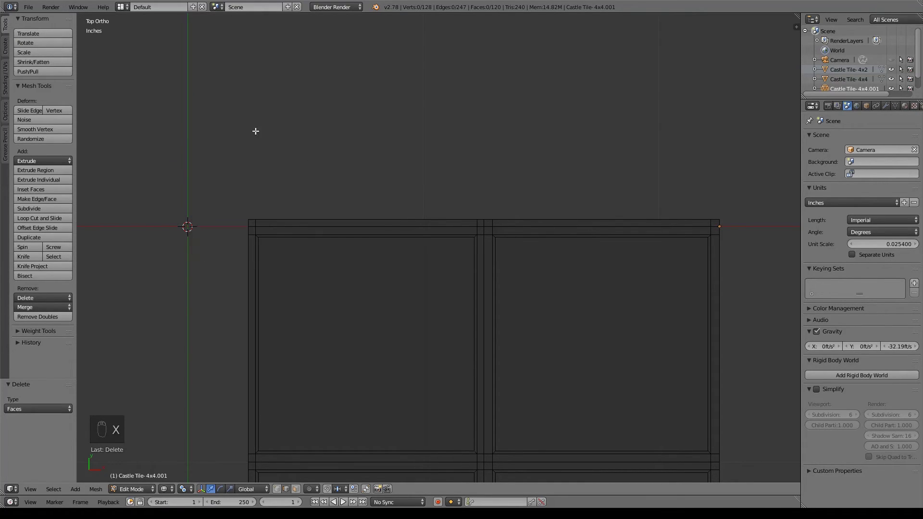
key("b")
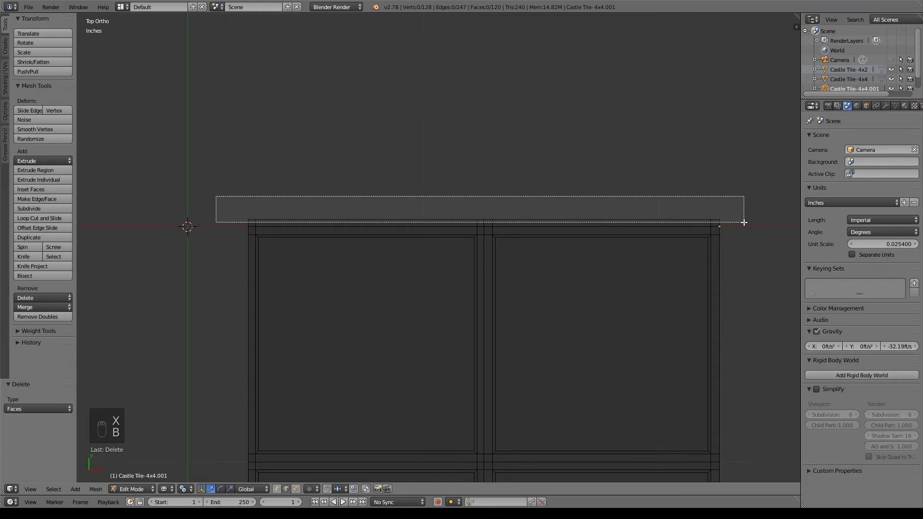
key("x")
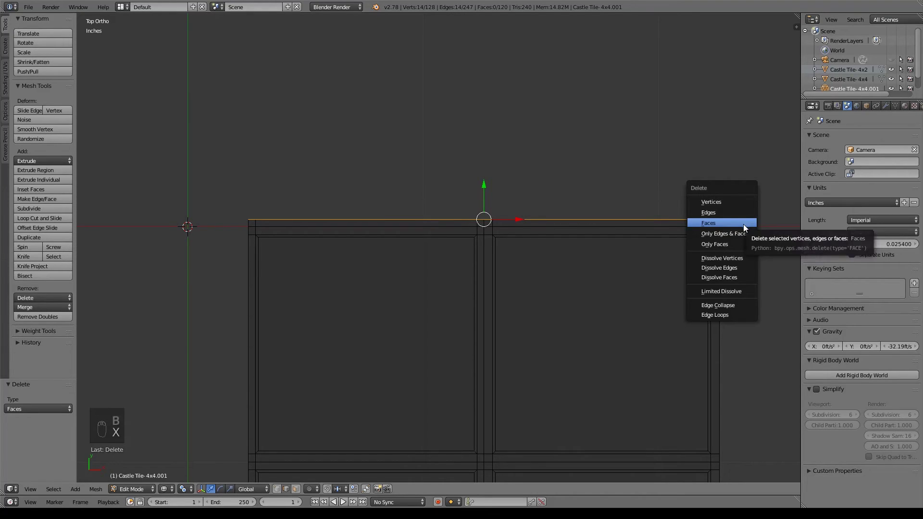
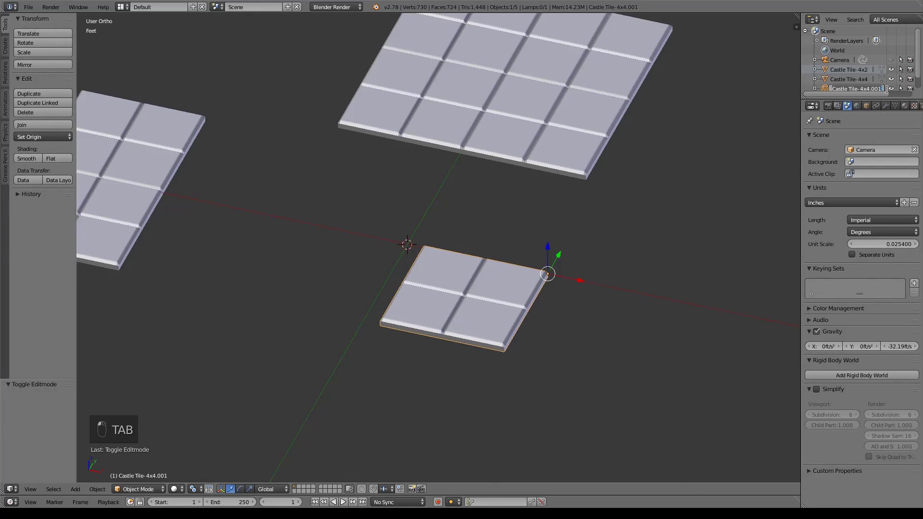
Step: Rename the small tile object to 'Castle Tile-2x2' in the Outliner
key("BackSpace")
key("BackSpace")
key("BackSpace")
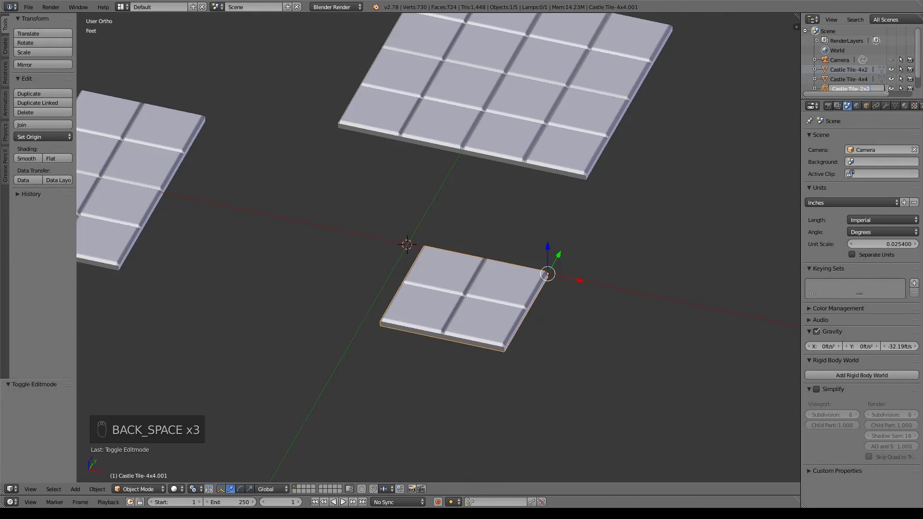
Step: Move the 2x2 tile along X so all three tiles sit side by side
left_click_drag(846, 106, 432, 281)
left_click_drag(433, 281, 219, 198)
left_click_drag(219, 198, 638, 327)
left_click_drag(280, 220, 419, 278)
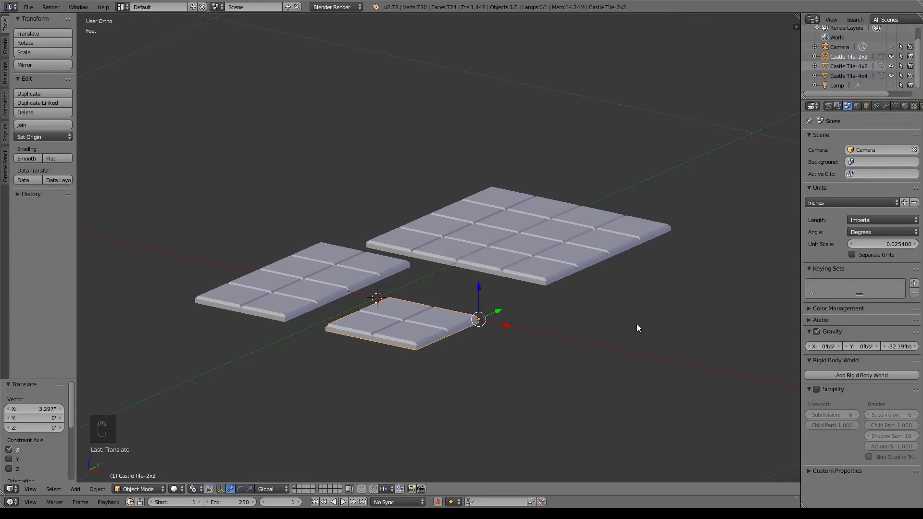